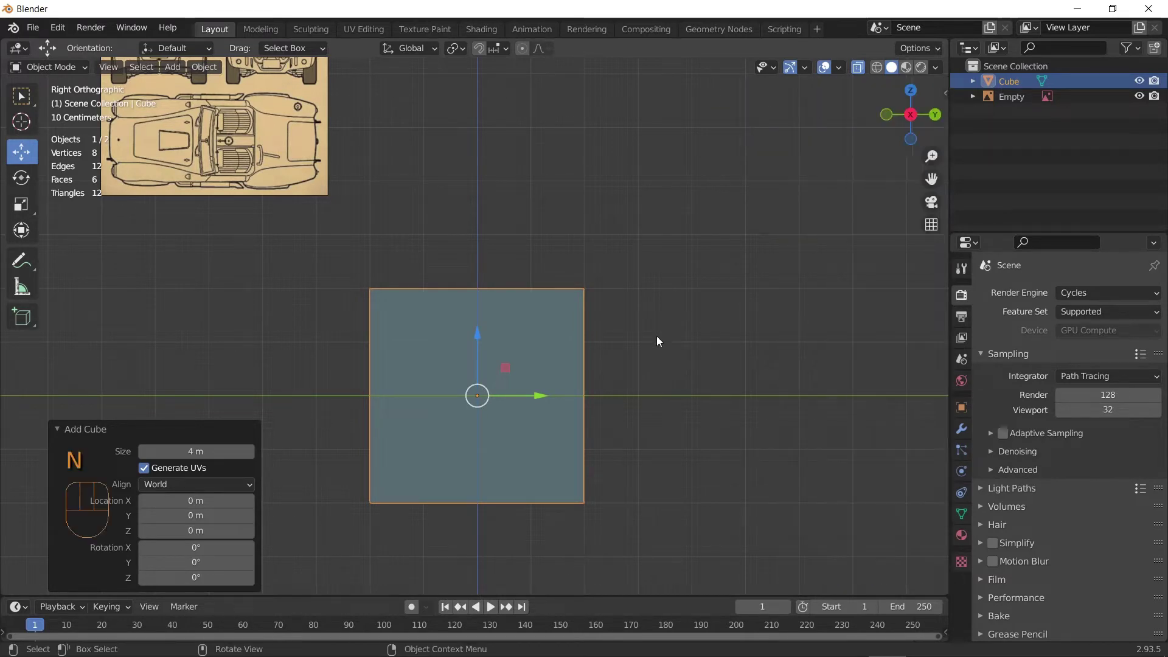
Step: Move the car blueprint image empty down over the cube at the scene centre
drag(704, 395, 572, 326)
click(274, 150)
drag(326, 183, 295, 200)
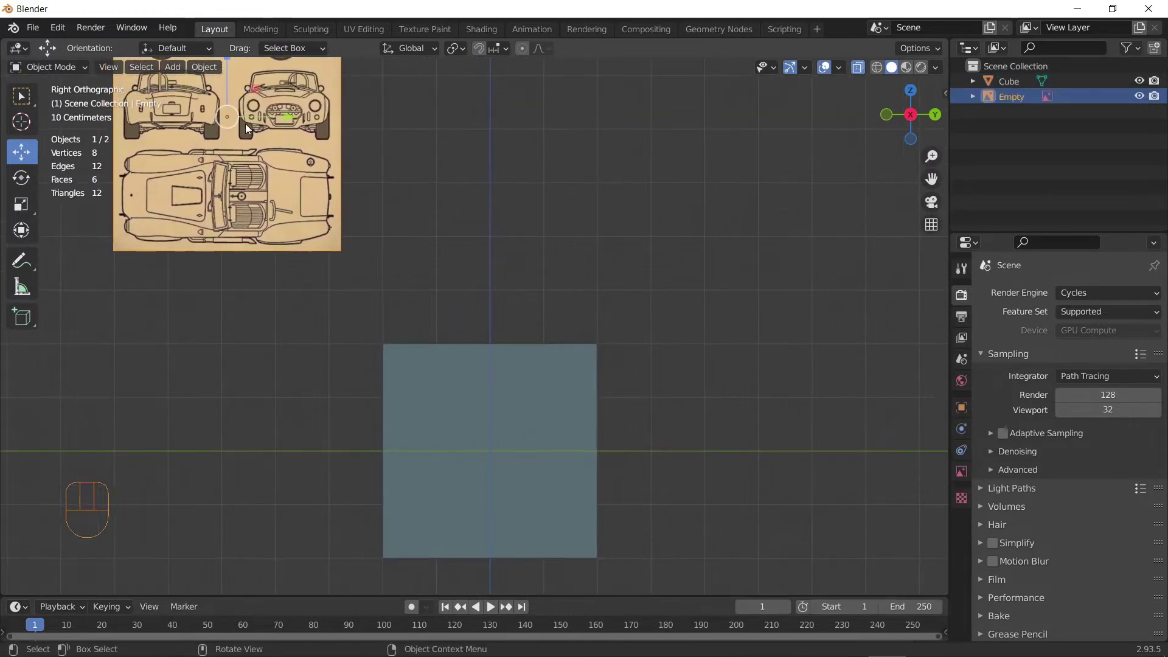
drag(255, 91, 519, 496)
drag(544, 487, 517, 336)
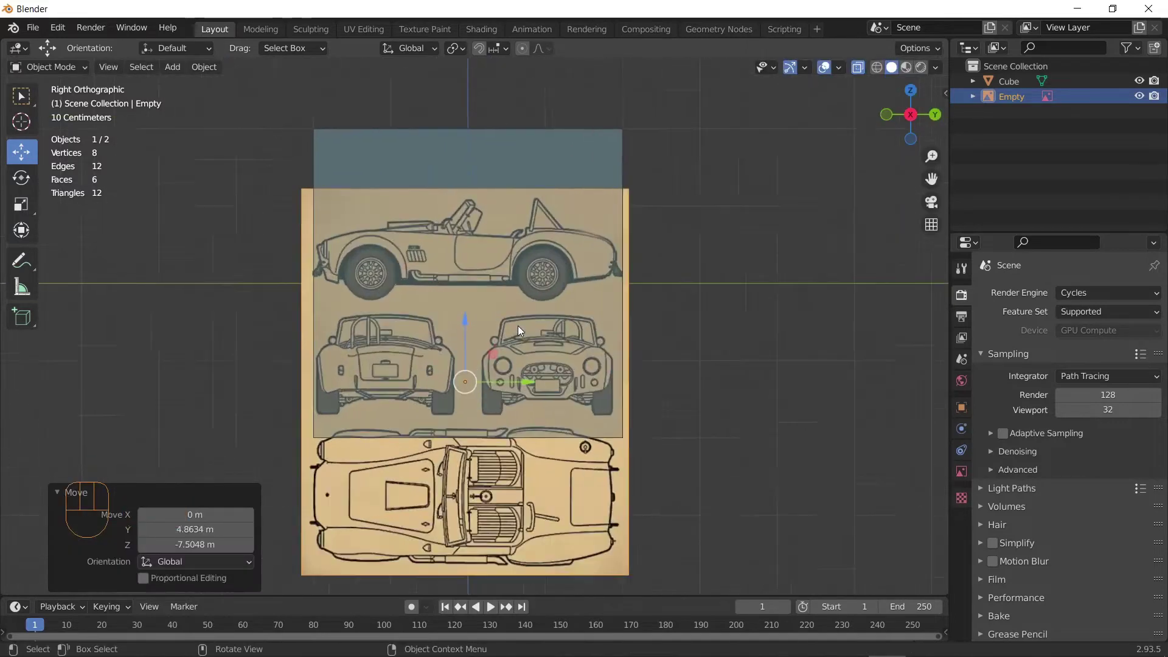
Step: Recentre the view on the blueprint and pan down to the top-view drawing
middle_click(518, 323)
drag(597, 232, 576, 288)
middle_click(531, 358)
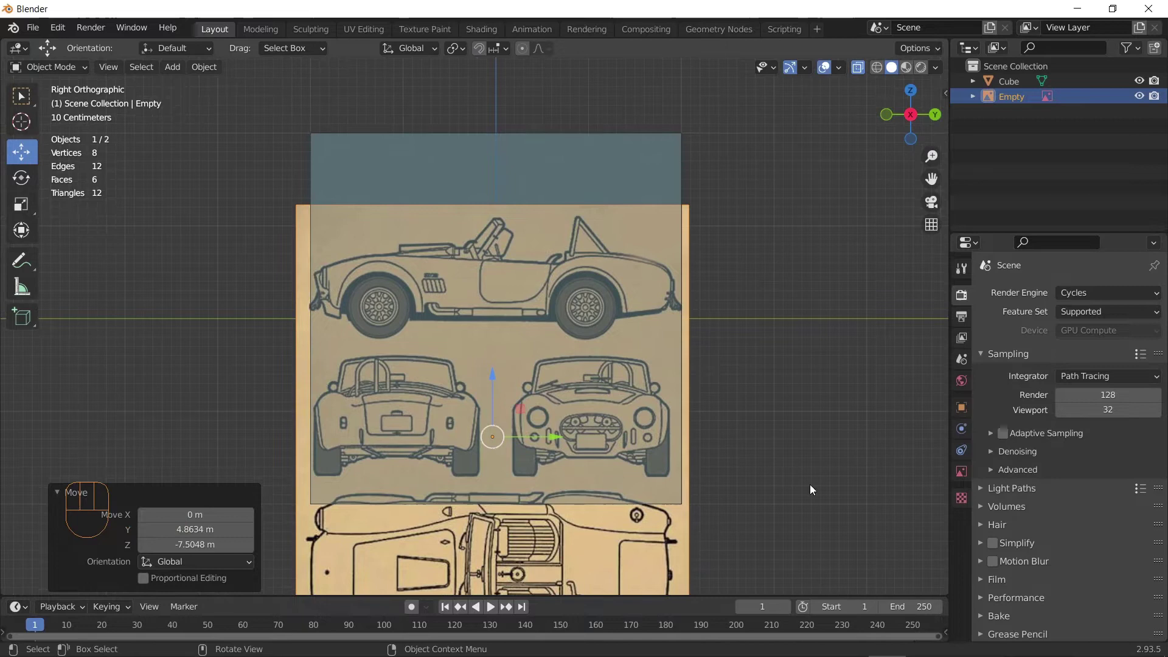
drag(769, 425, 624, 371)
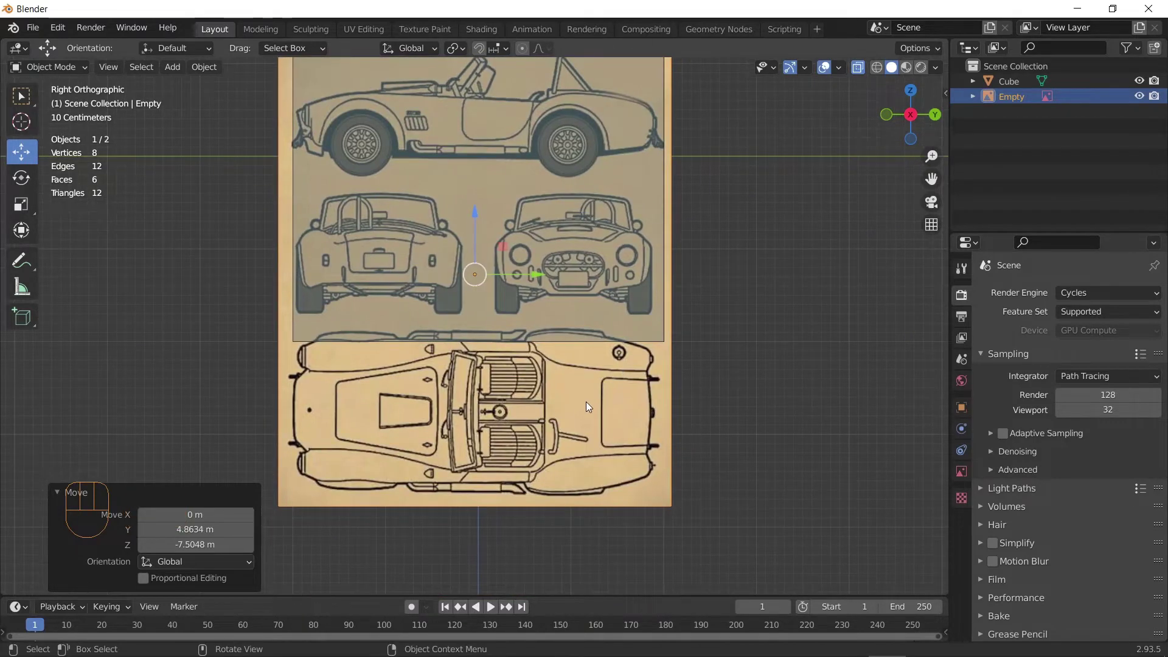
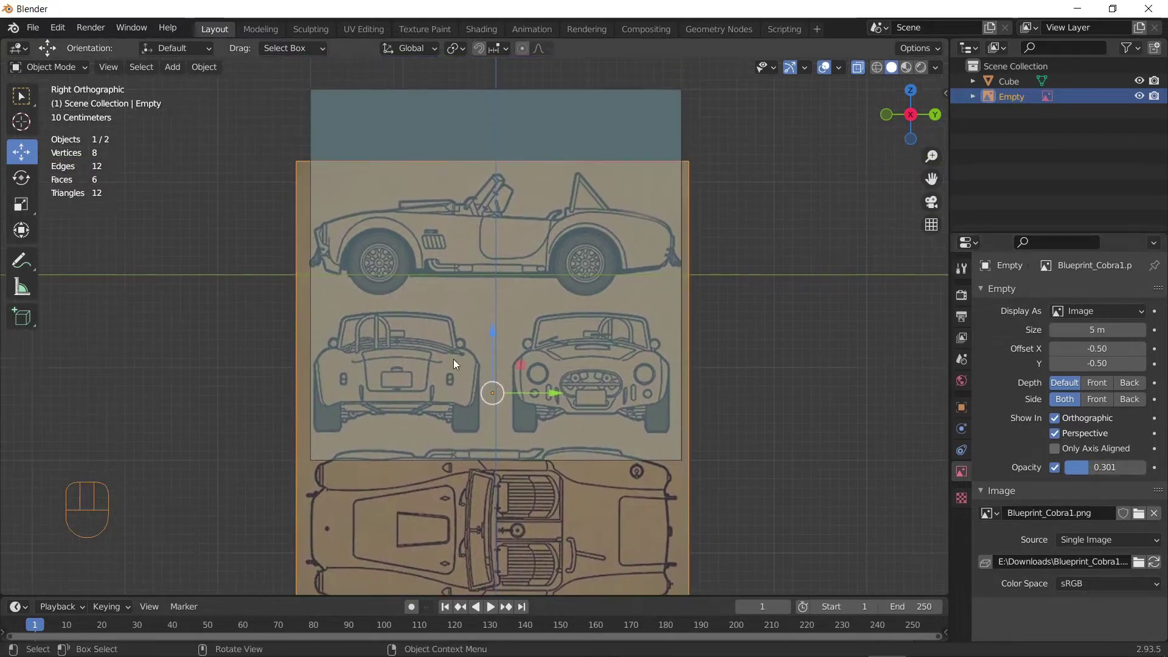
Step: Raise the blueprint image along Z so the side-view wheels sit on the ground line
middle_click(480, 359)
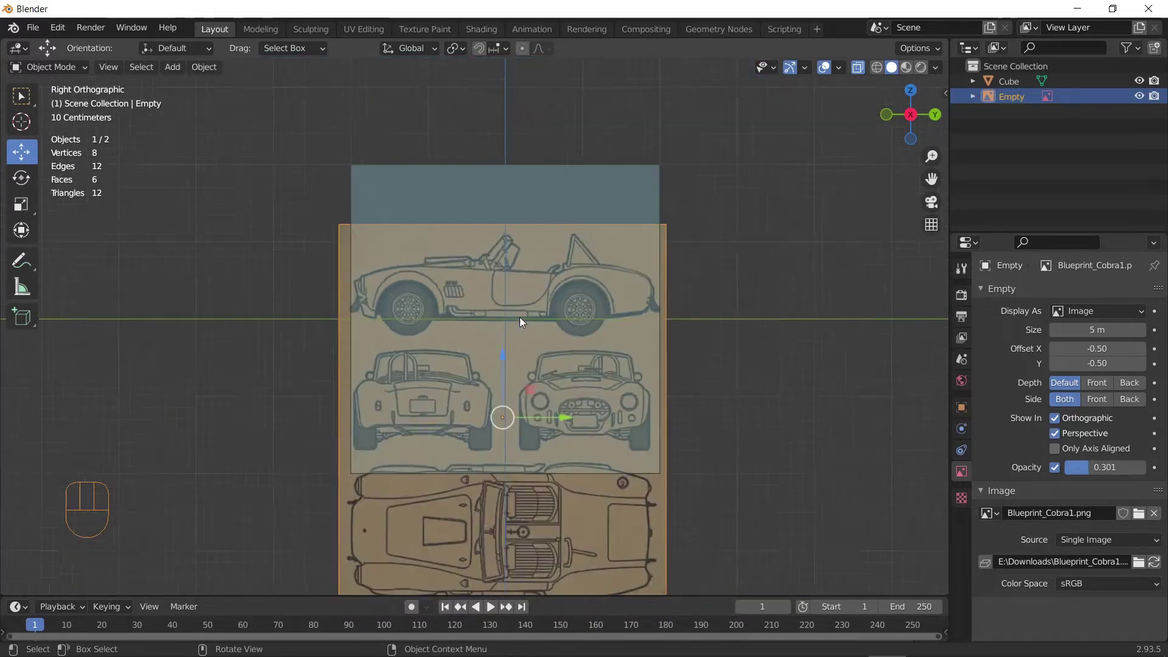
drag(530, 327, 520, 338)
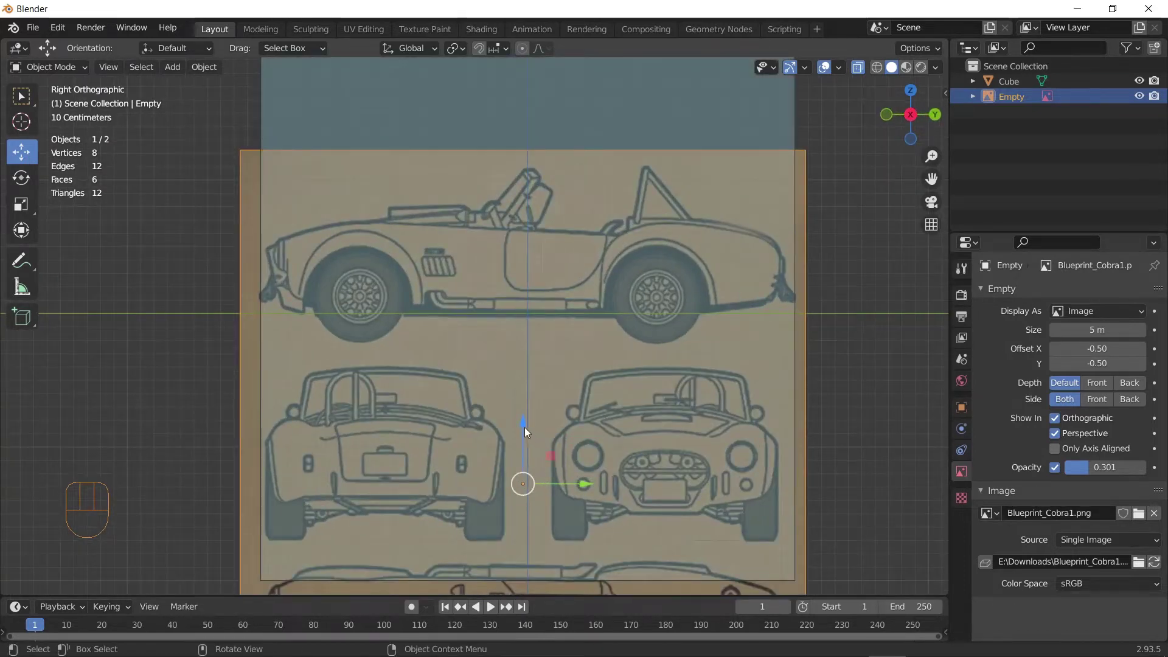
key(g)
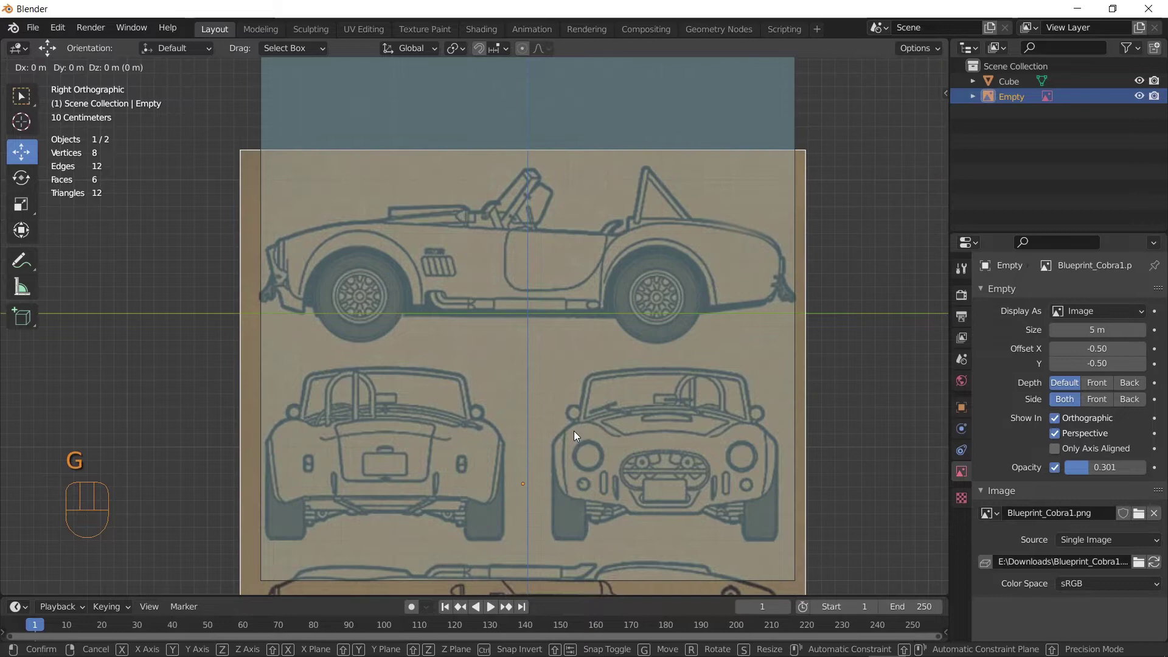
key(z)
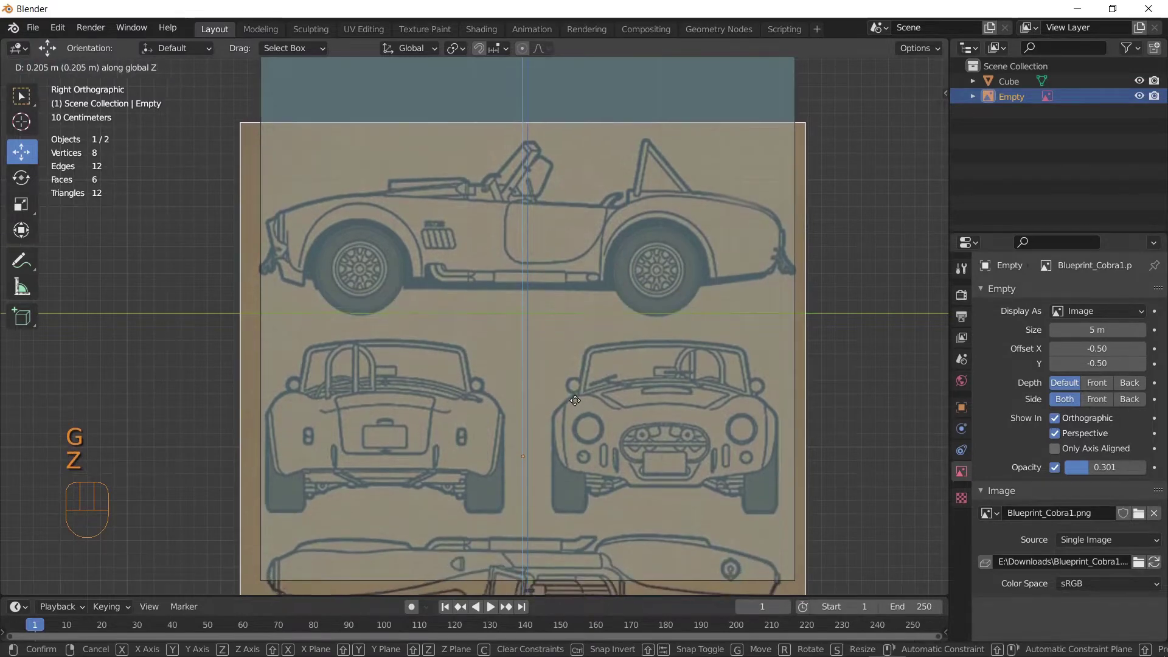
click(579, 400)
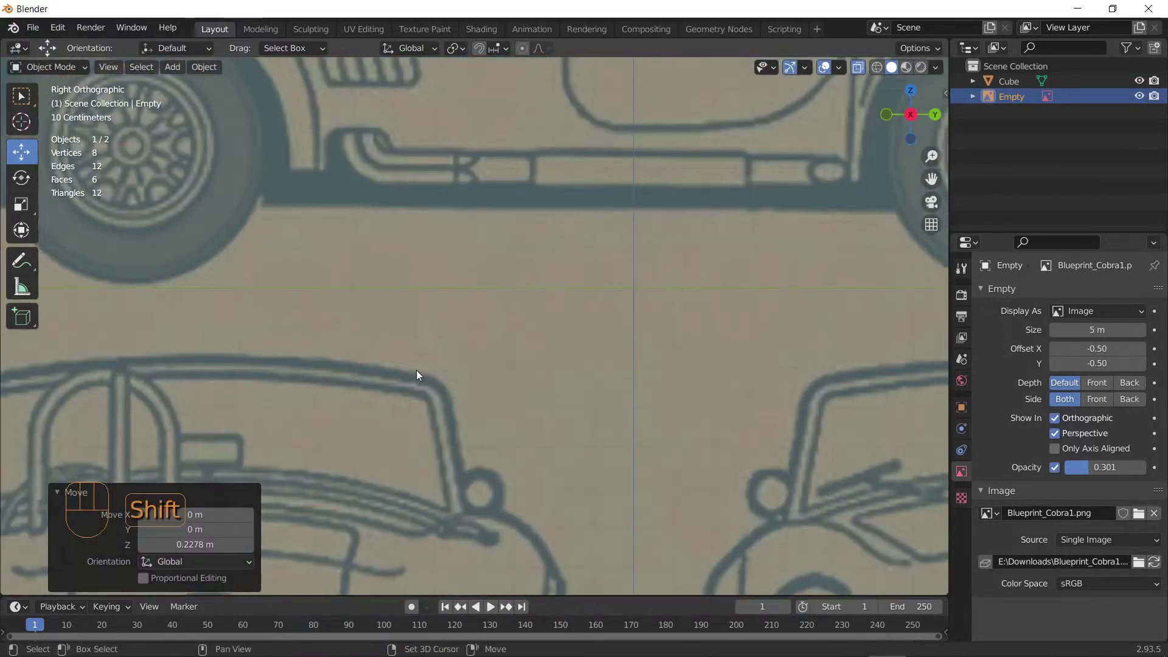
Step: Nudge the image height again while zoomed on the wheel bottoms, then view the whole blueprint
middle_click(607, 401)
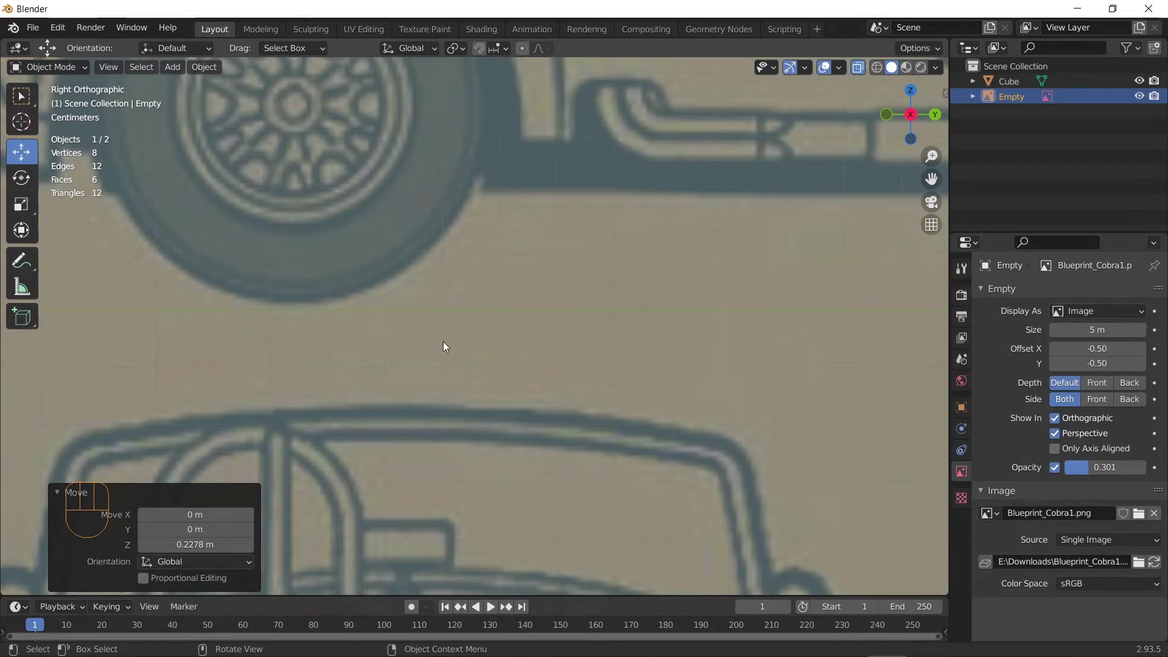
key(g)
key(z)
click(451, 344)
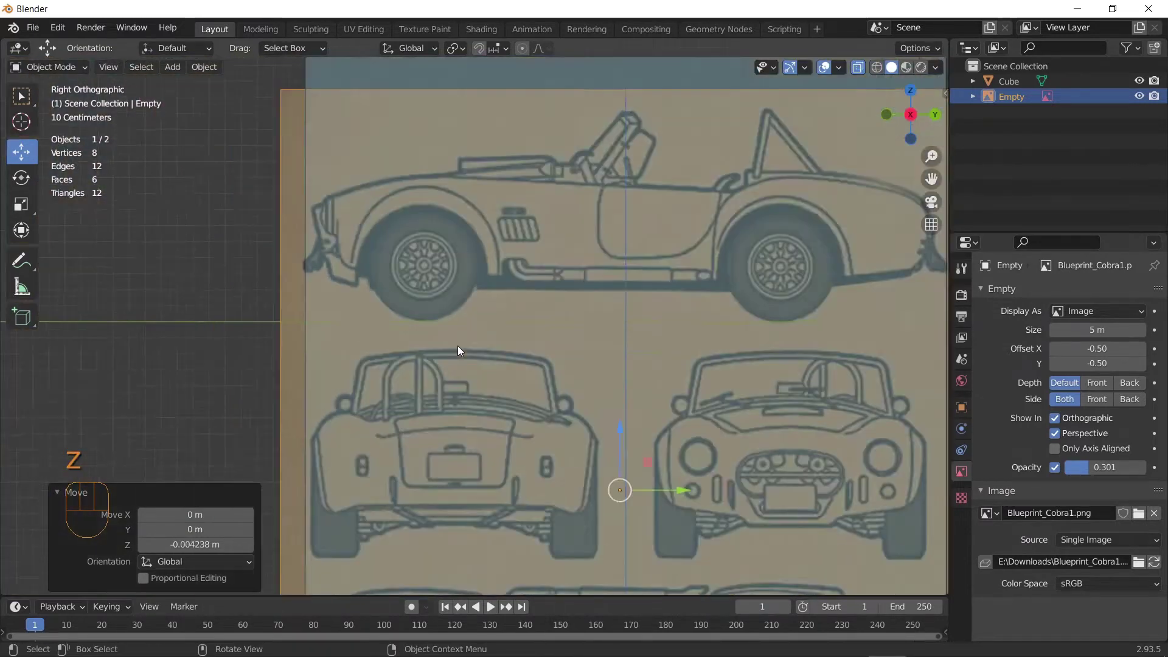
drag(652, 381, 602, 370)
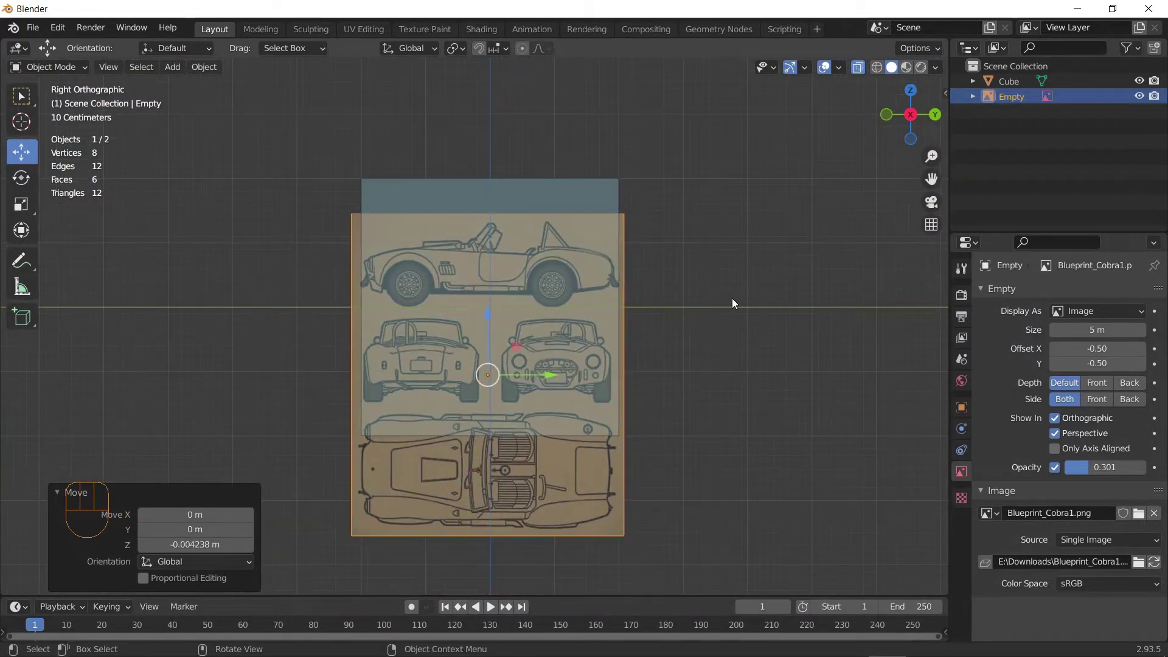
middle_click(733, 315)
Step: Name the image empty pic_Right and move it into a new BluePrint collection
click(1016, 102)
drag(1020, 102, 1024, 108)
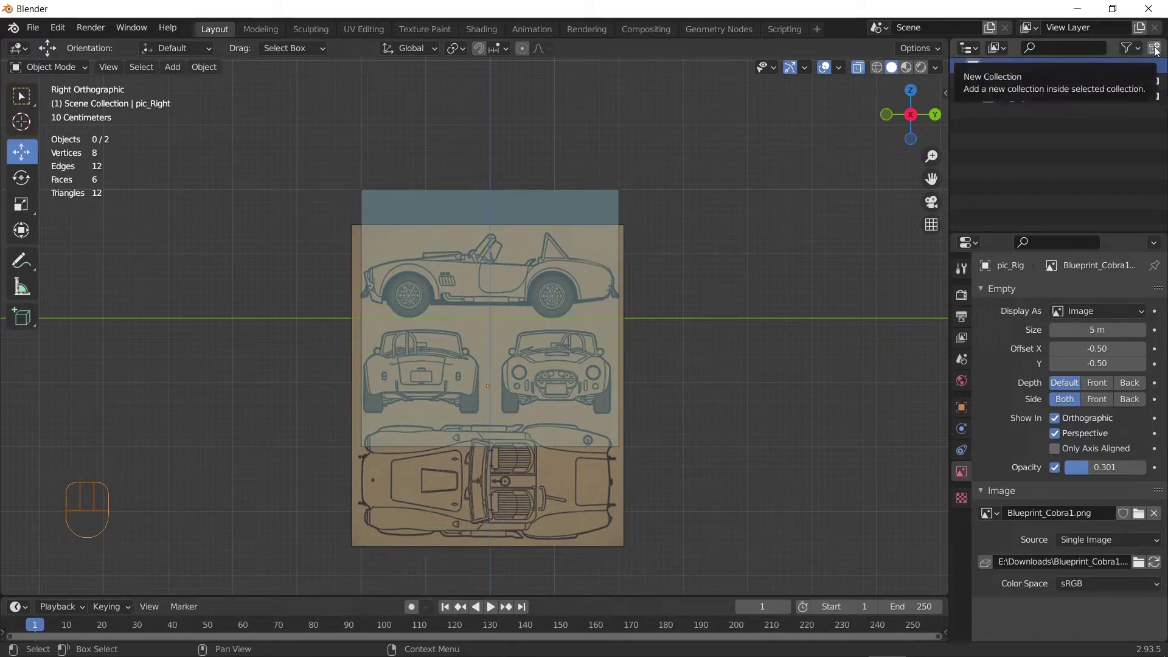
click(1157, 51)
click(1025, 89)
drag(1025, 89, 1112, 83)
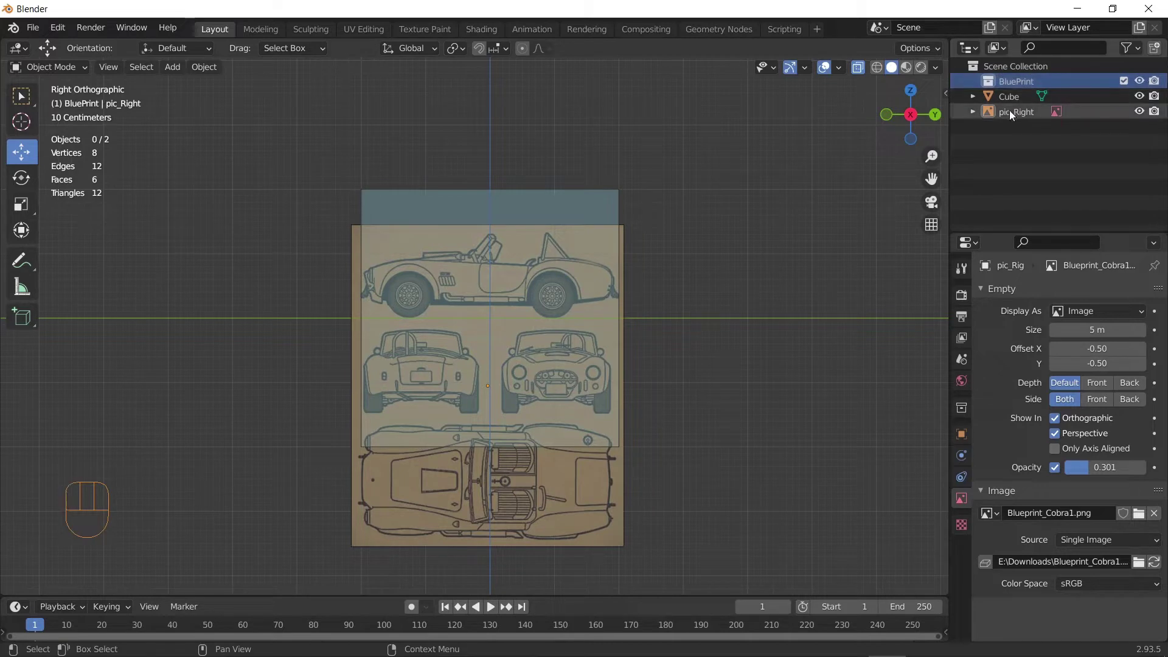
drag(1022, 114, 1016, 84)
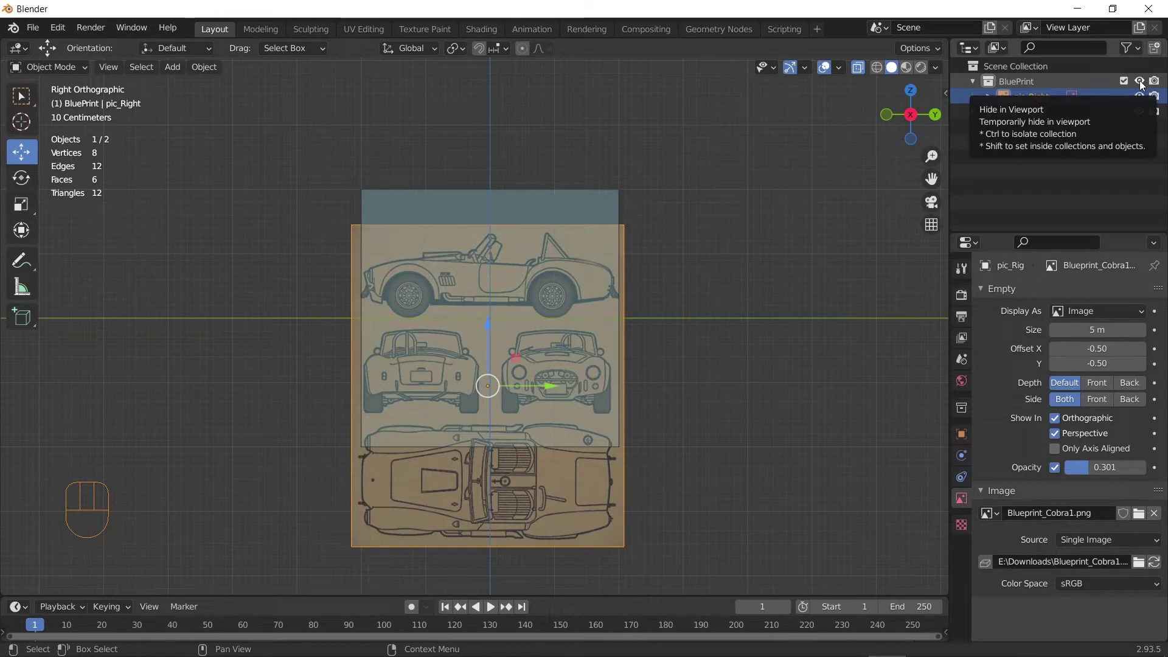
Step: Toggle the BluePrint collection's visibility and make pic_Right unselectable in the viewport
click(1144, 83)
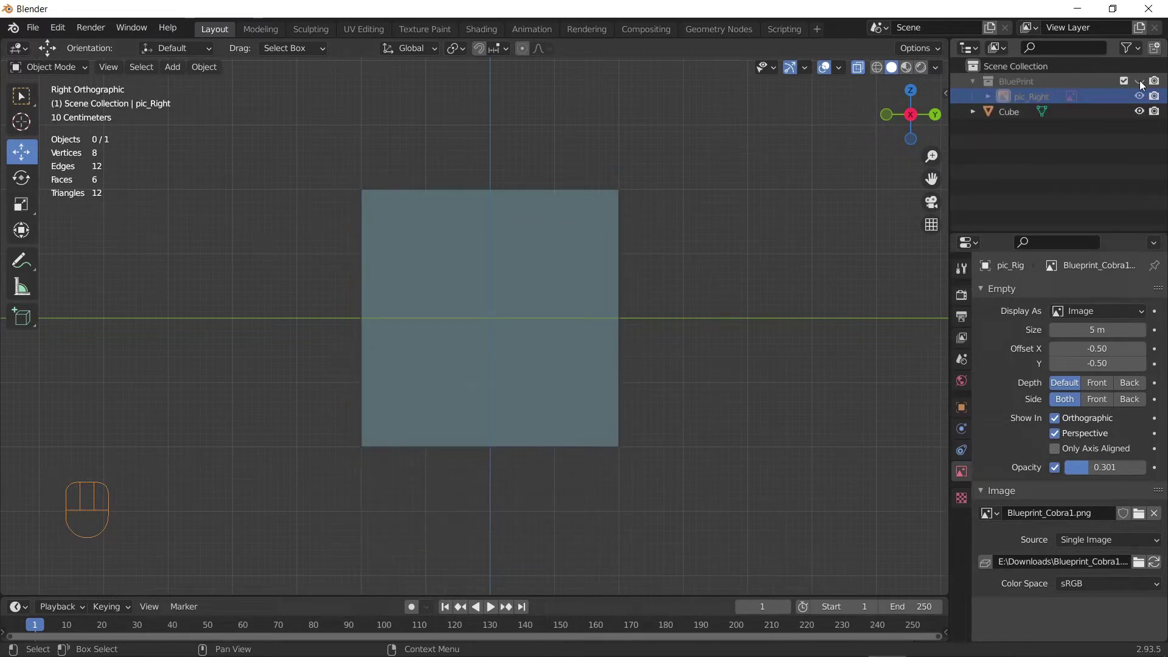
click(1144, 82)
drag(1138, 49, 982, 157)
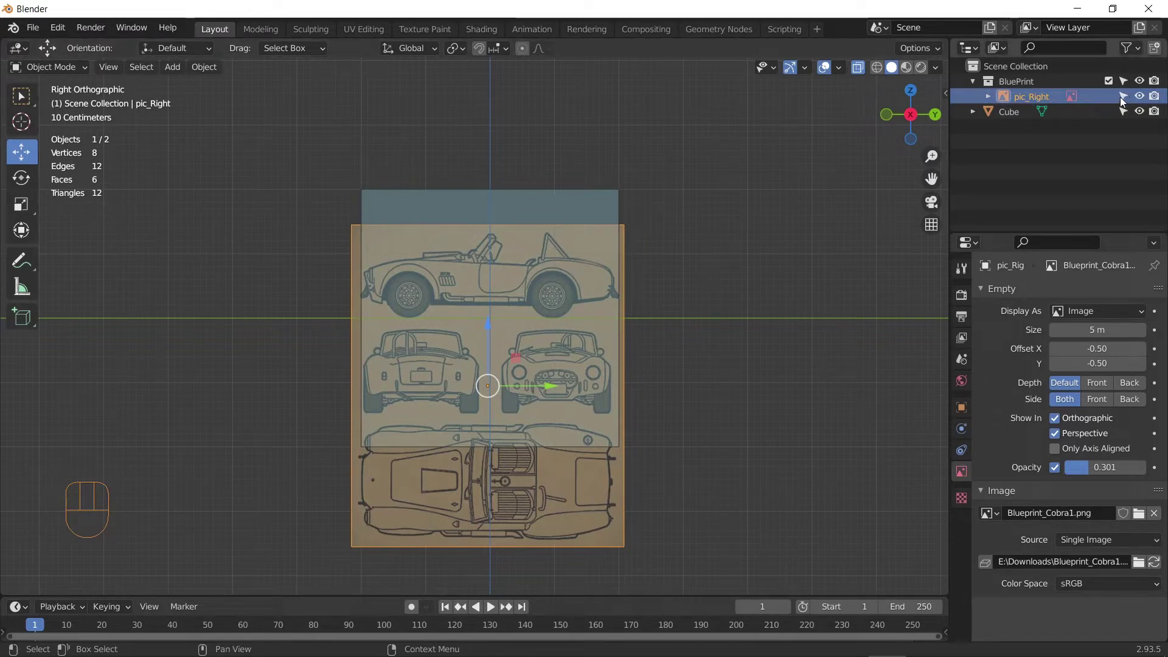
click(1130, 96)
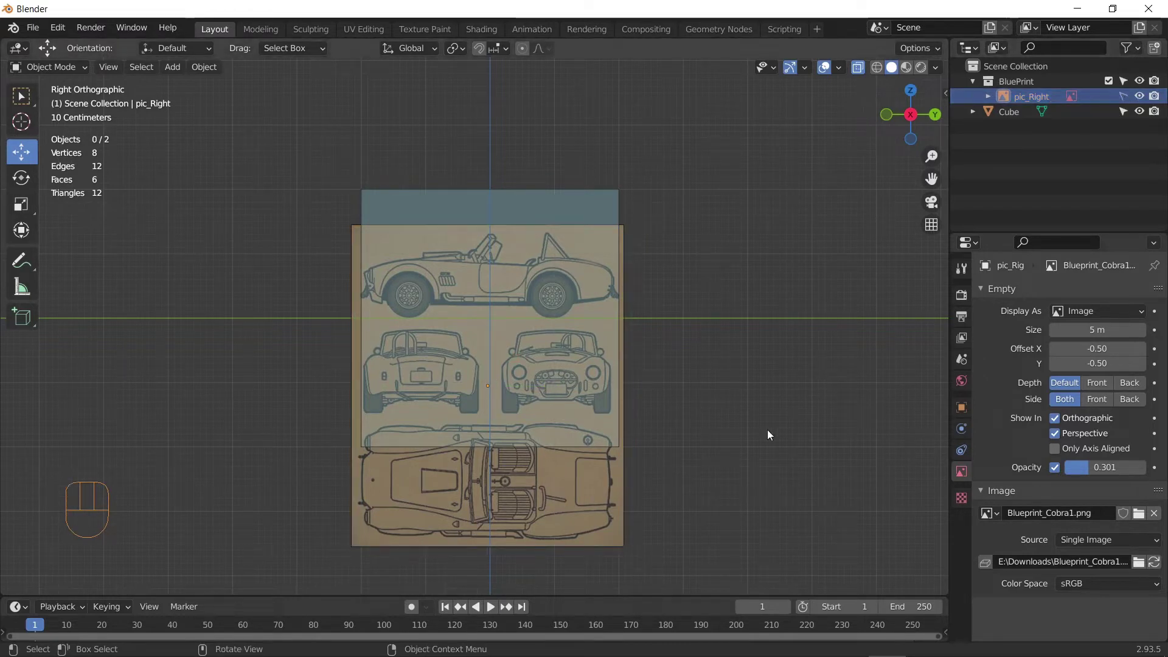
Step: Make pic_Right selectable again and duplicate it in place with Shift+D
click(1127, 96)
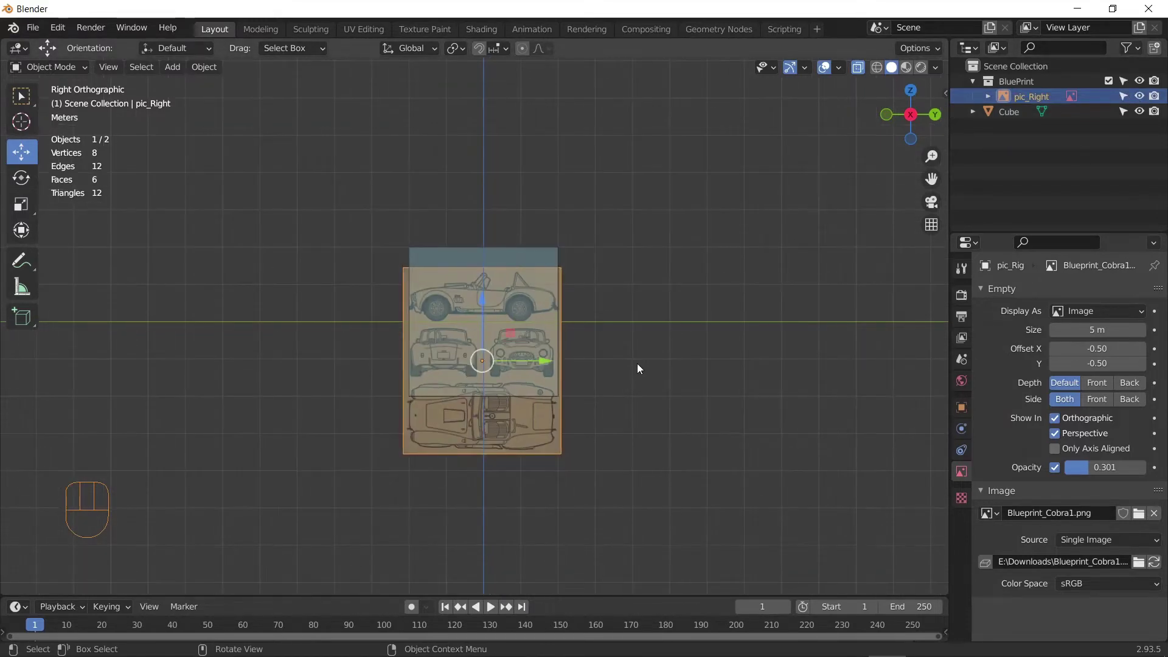
middle_click(654, 434)
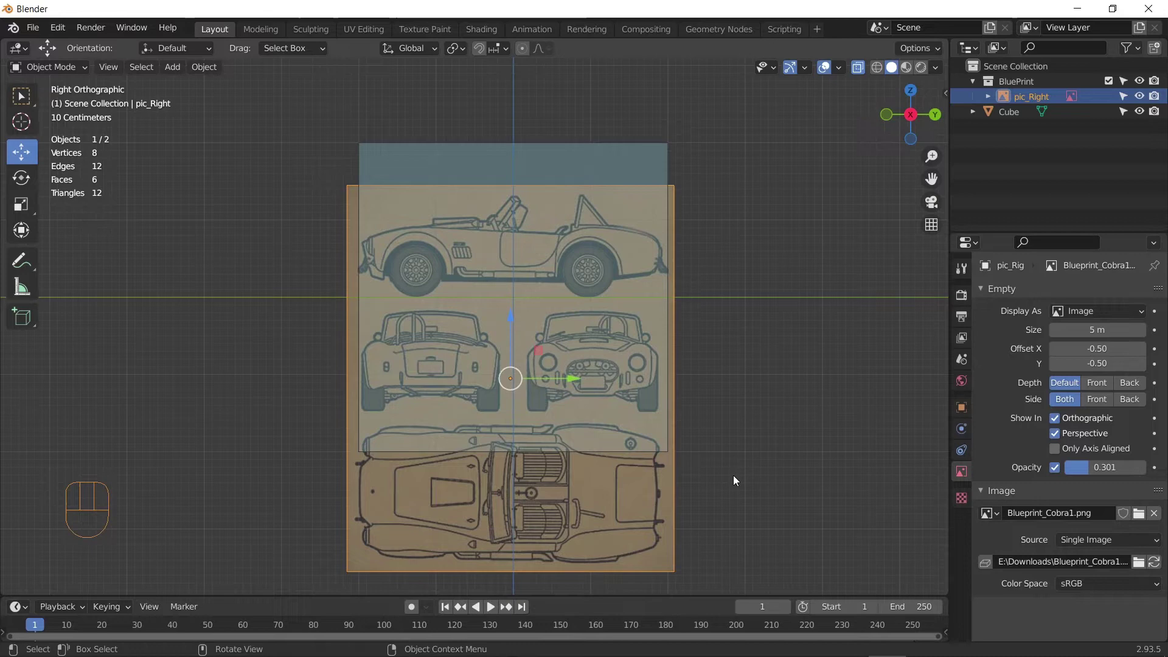
key(shift+d)
key(z)
click(733, 268)
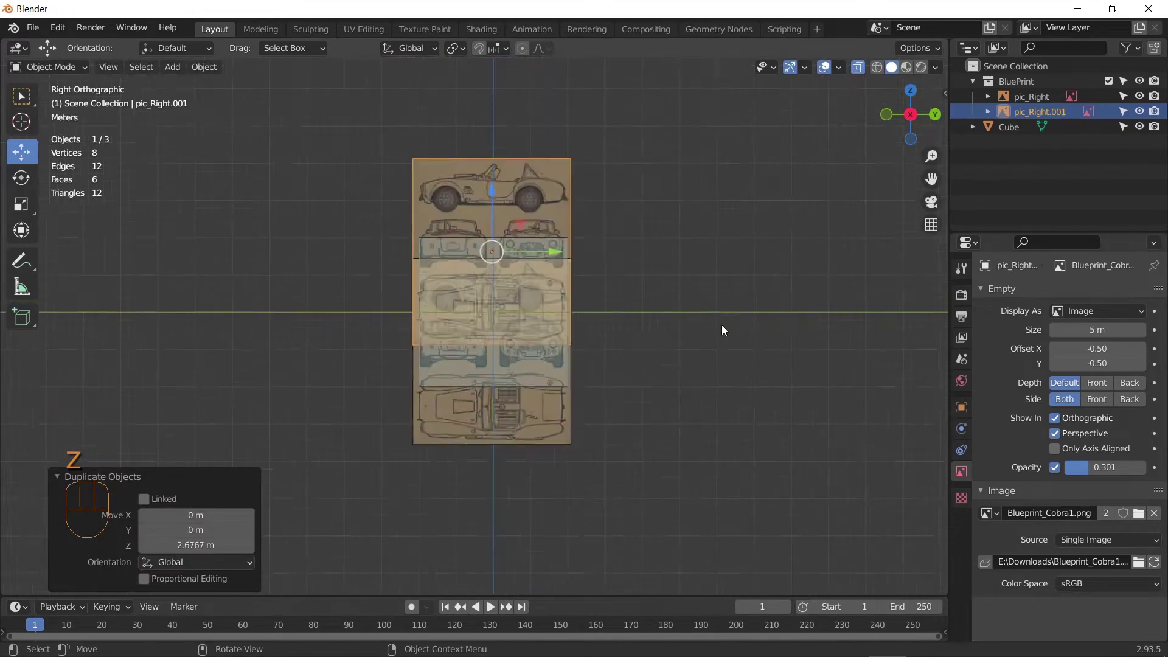
Step: Rename the duplicated image empty to pic_Top
click(1046, 110)
drag(1046, 110, 1072, 122)
key(BackSpace)
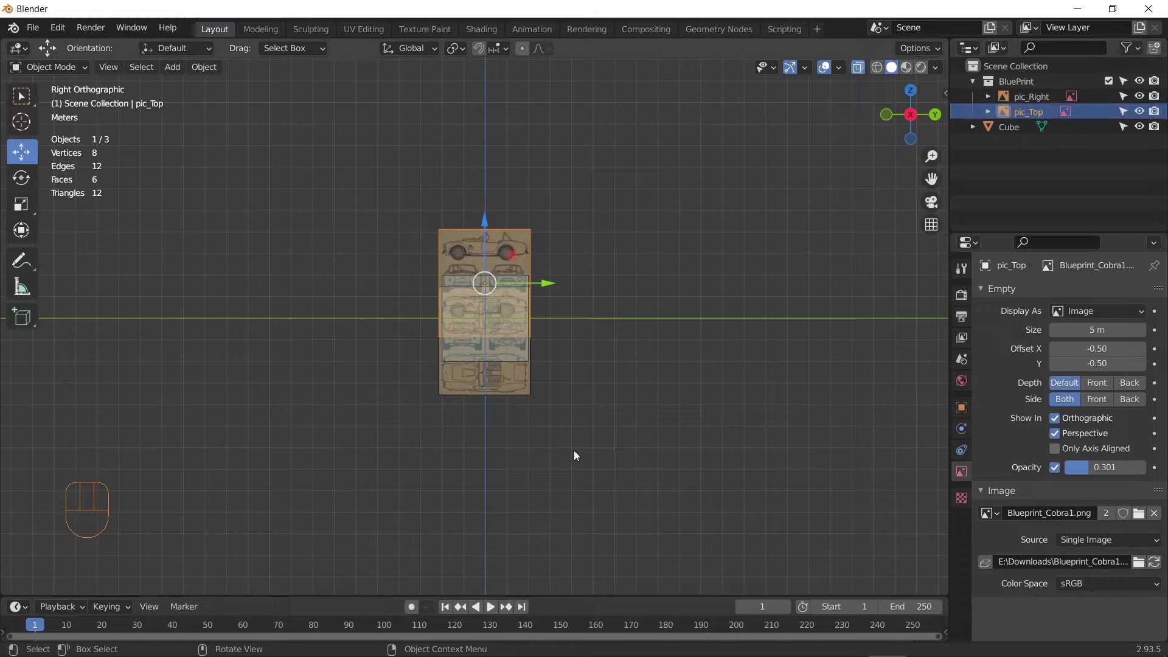
Step: Rotate pic_Top a quarter turn around X so it lies flat
drag(579, 454, 671, 405)
drag(632, 350, 623, 372)
key(r)
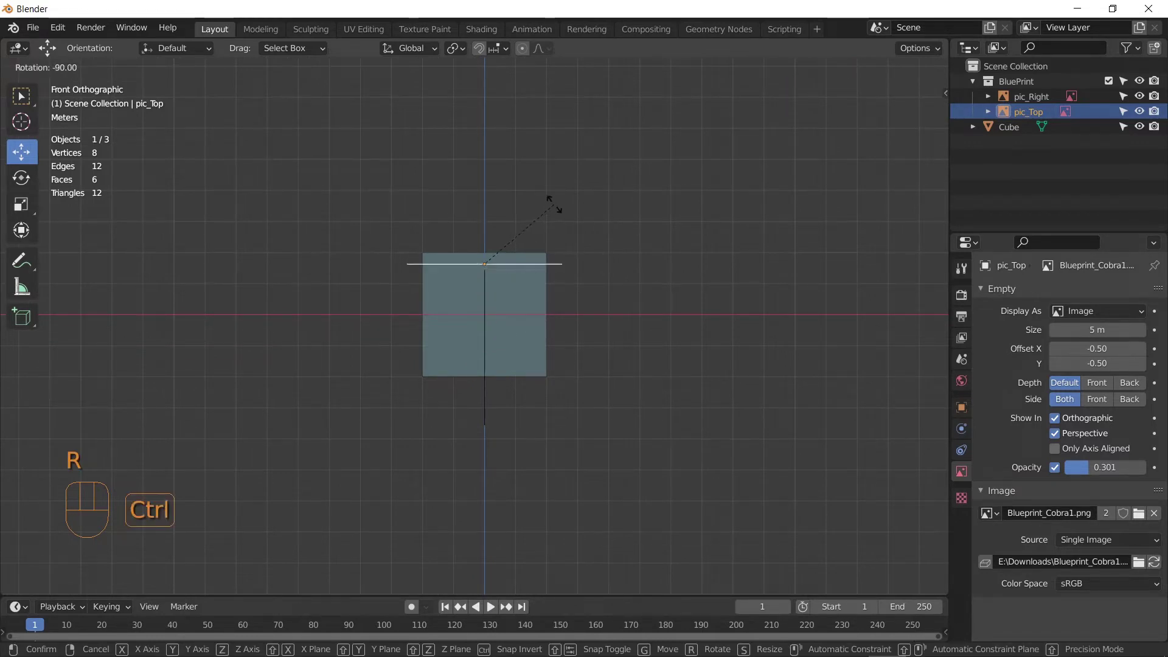
click(558, 207)
drag(578, 259, 580, 400)
middle_click(567, 394)
scroll(up, 3)
scroll(down, 3)
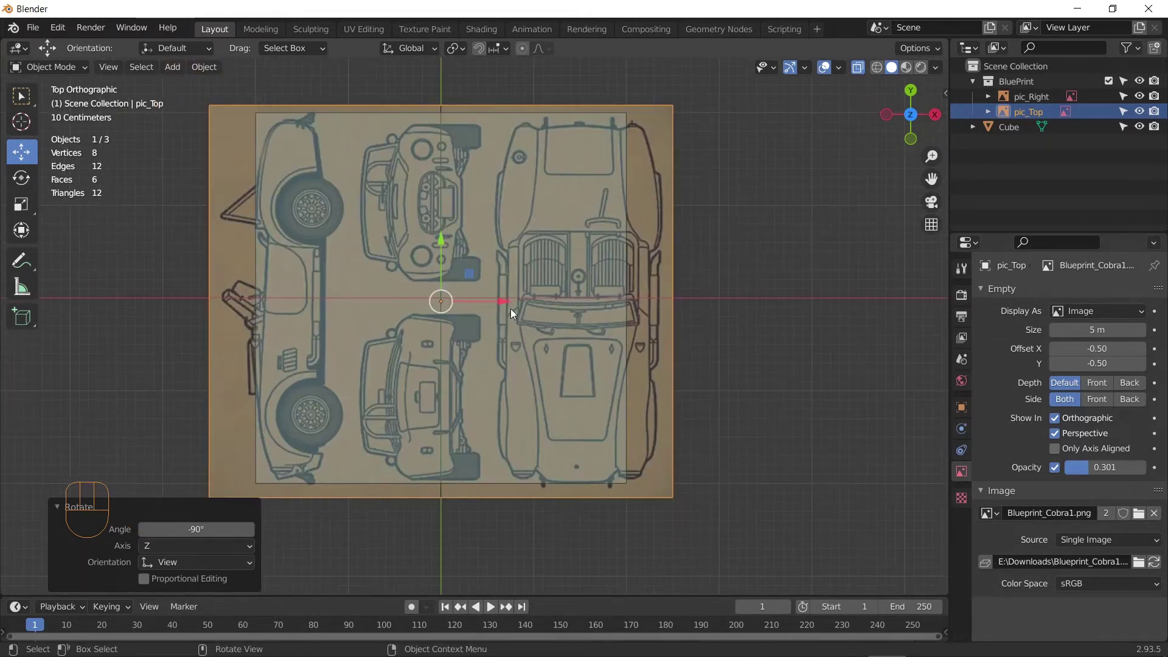
Step: Slide pic_Top so its top-view car drawing sits centred over the cube
drag(507, 305, 354, 321)
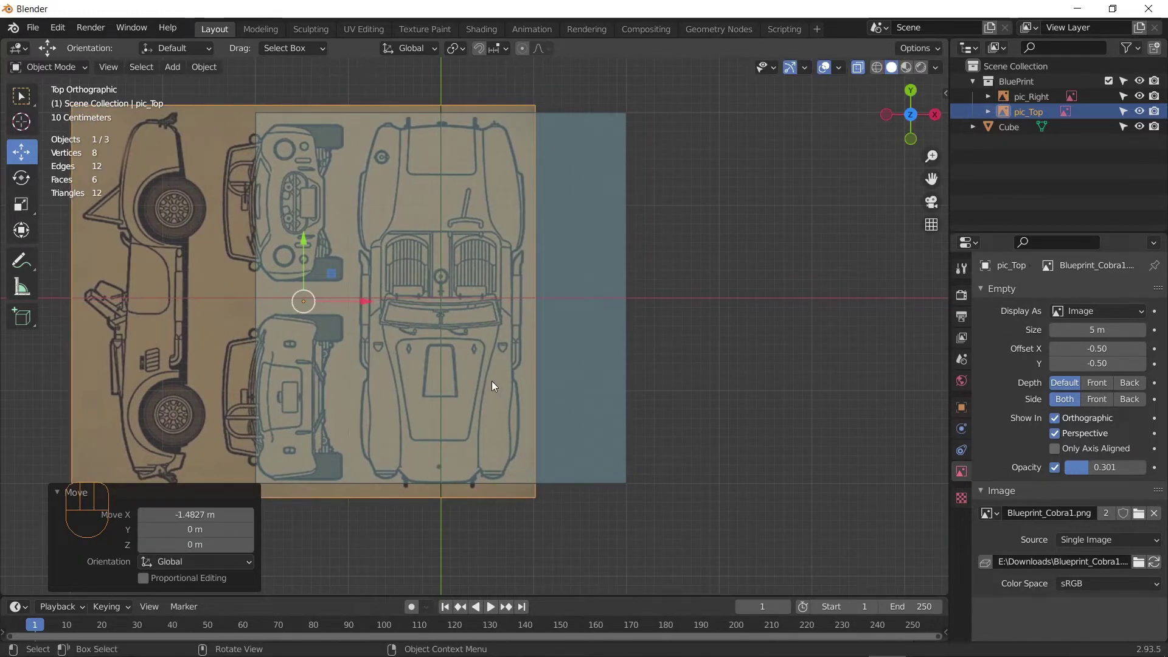
drag(501, 381, 515, 354)
middle_click(494, 328)
drag(378, 301, 368, 269)
click(316, 235)
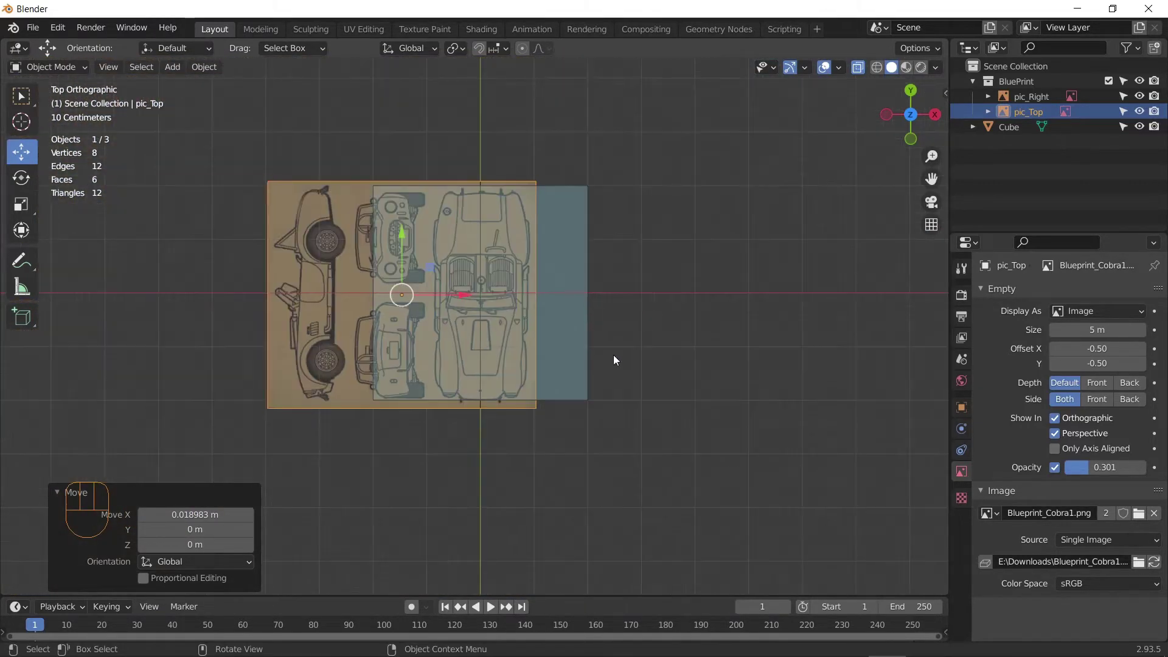
drag(607, 240, 469, 212)
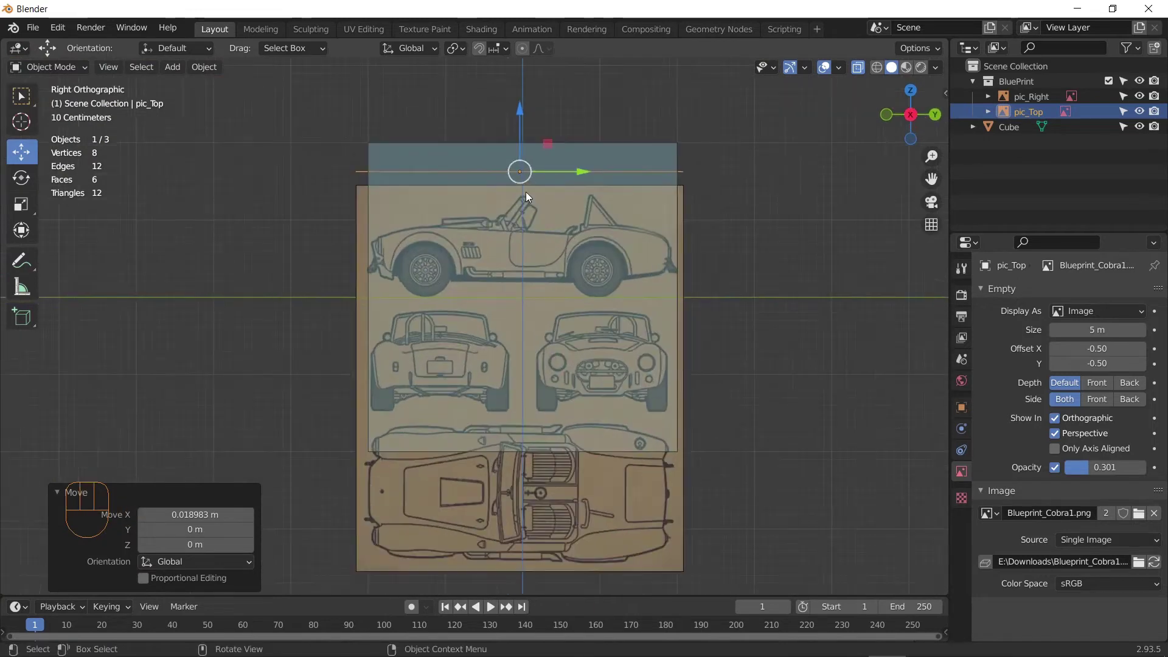
Step: Inspect pic_Right and pic_Top crossing the cube from side and 3D angles, then select pic_Right
drag(525, 125, 536, 247)
drag(567, 338, 660, 394)
drag(661, 387, 511, 322)
drag(574, 342, 541, 374)
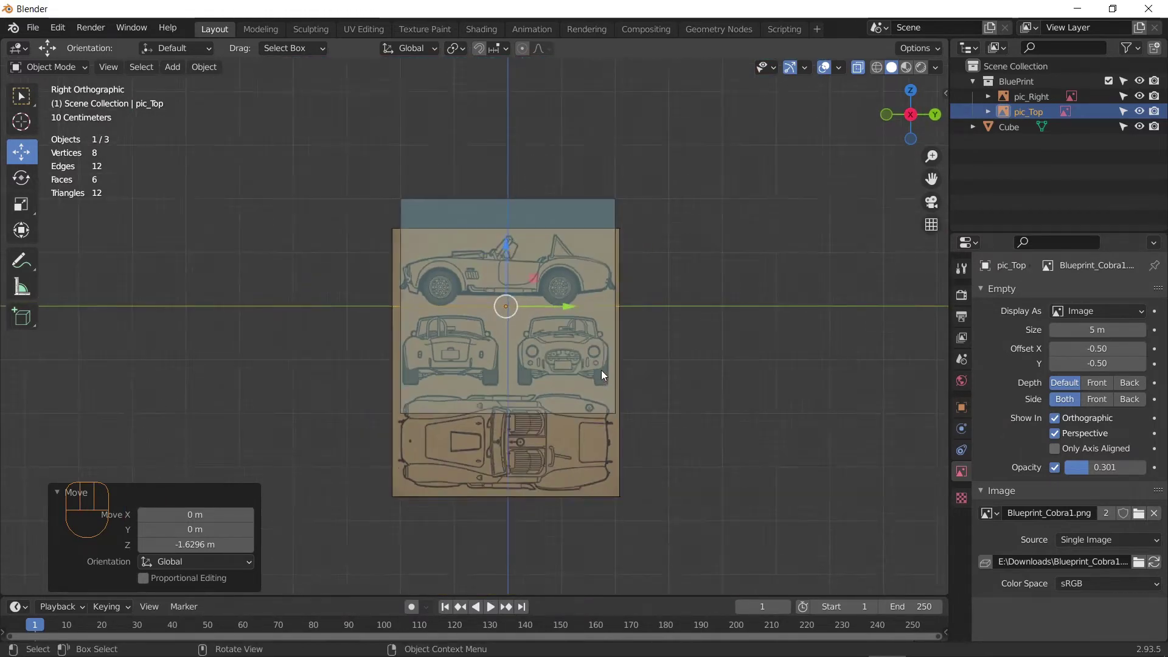
drag(654, 365, 589, 373)
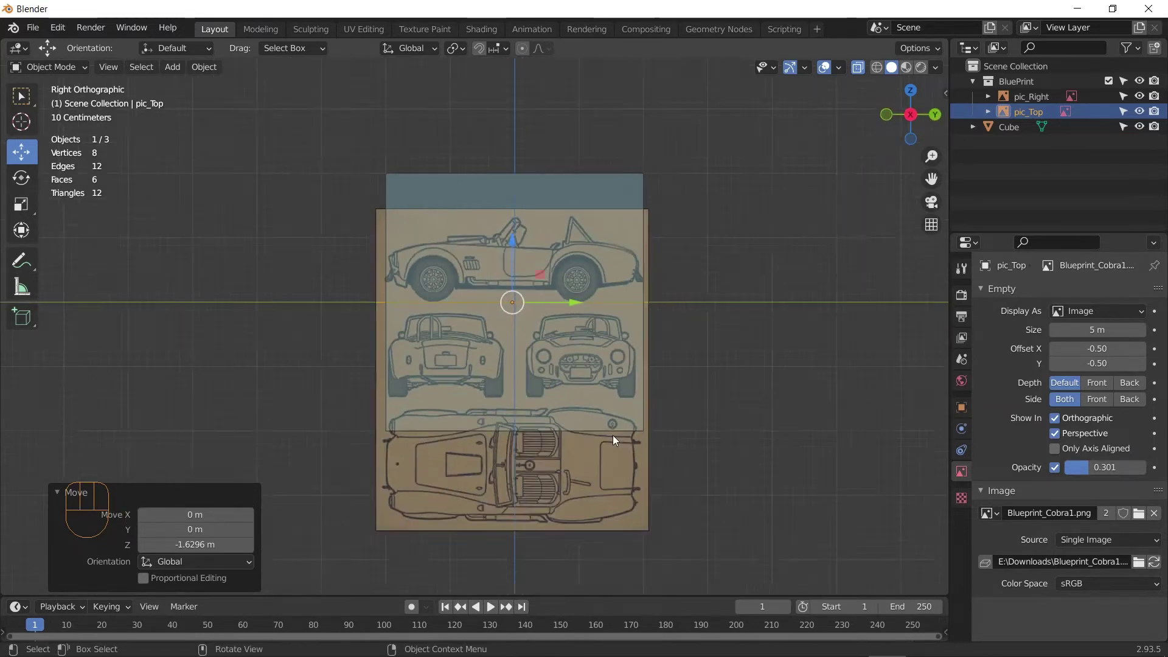
drag(656, 445, 626, 469)
drag(592, 477, 559, 471)
click(542, 449)
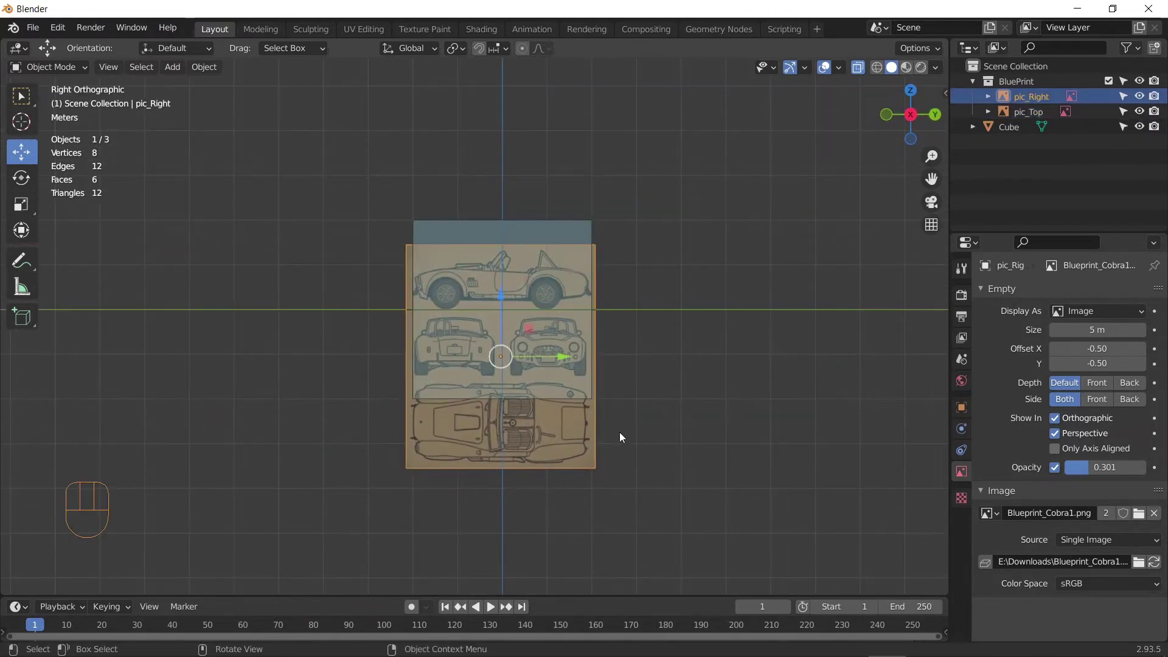
Step: Duplicate pic_Right in place and rename the copy pic_Front
middle_click(653, 458)
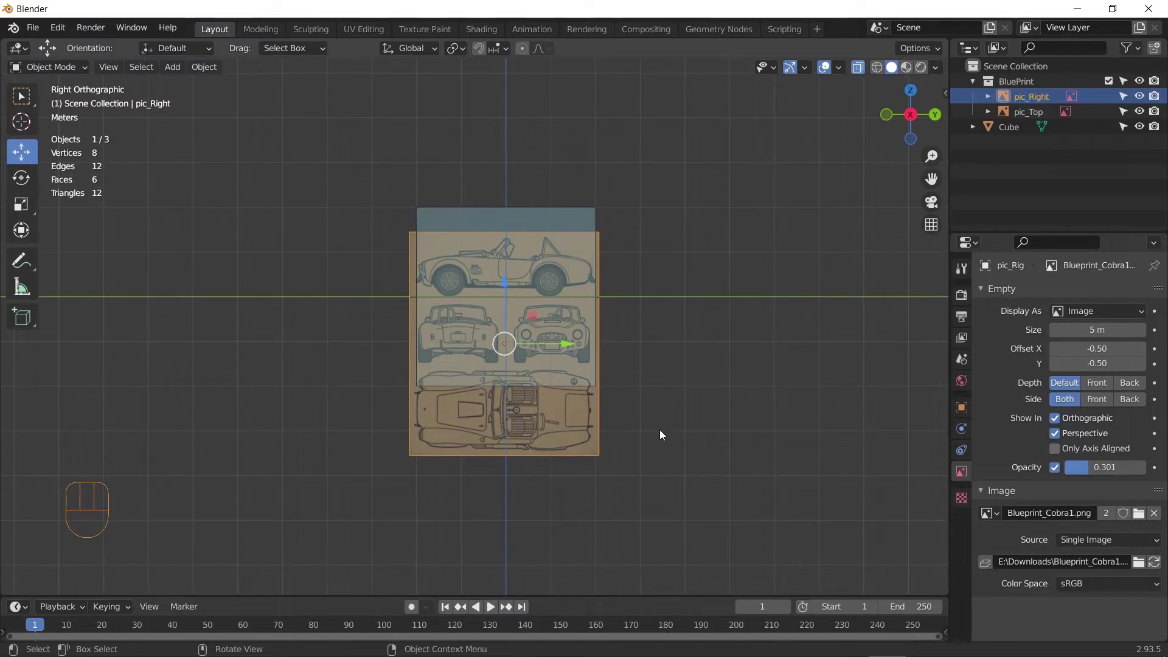
key(shift+d)
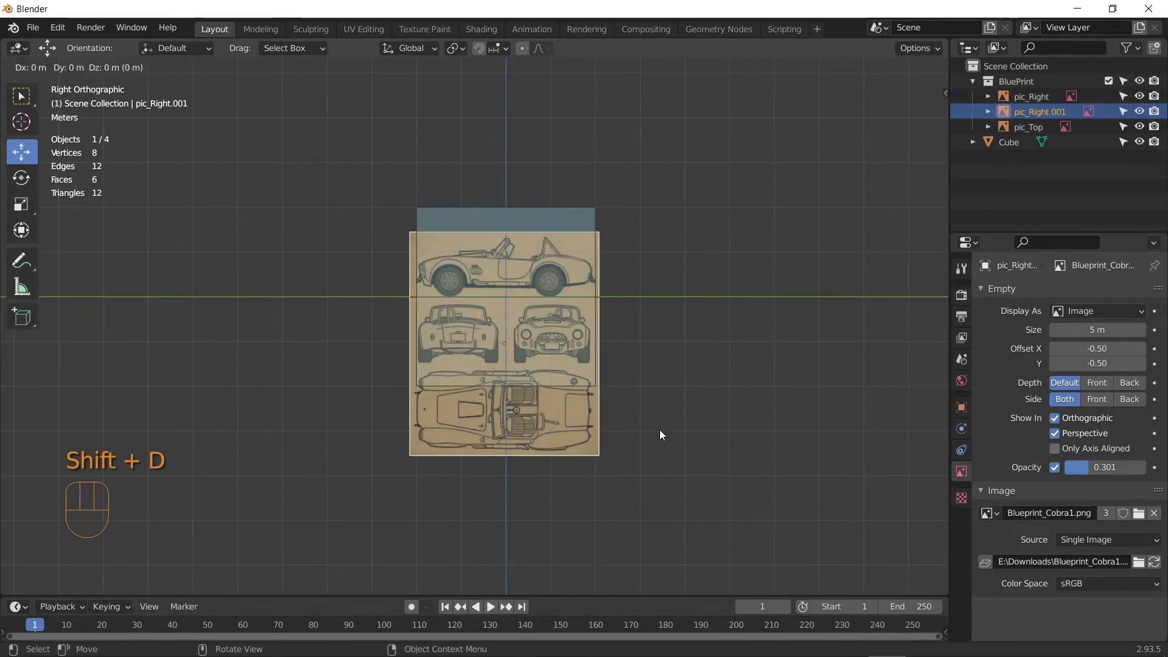
key(z)
key(Return)
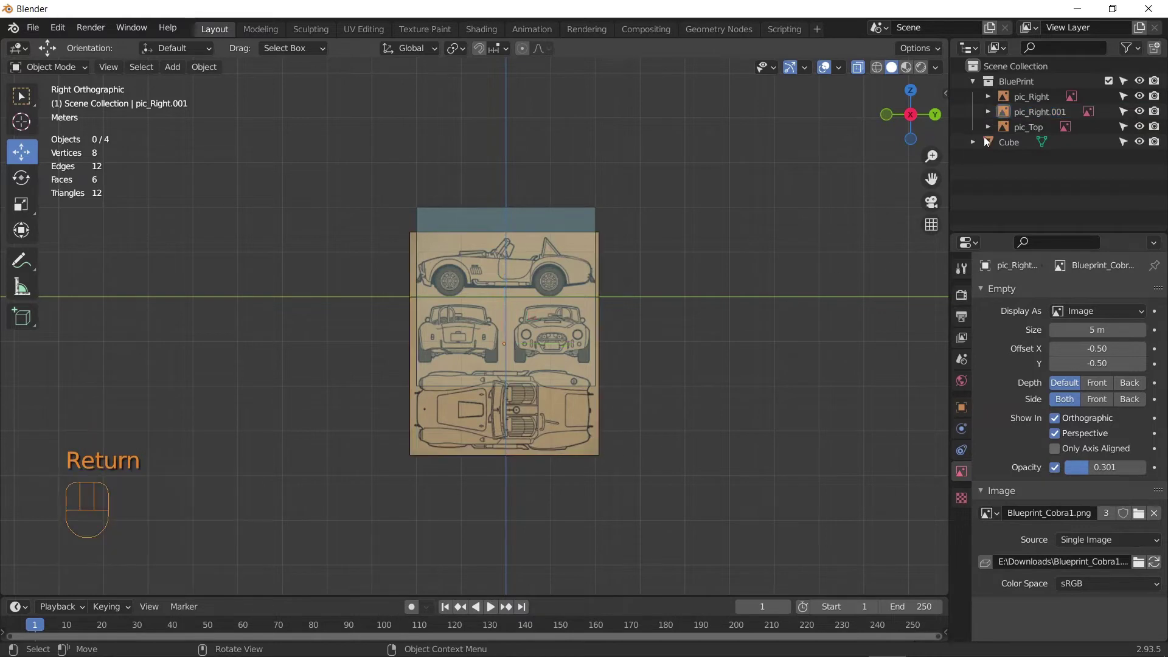
click(1046, 116)
drag(1045, 117, 634, 229)
key(BackSpace)
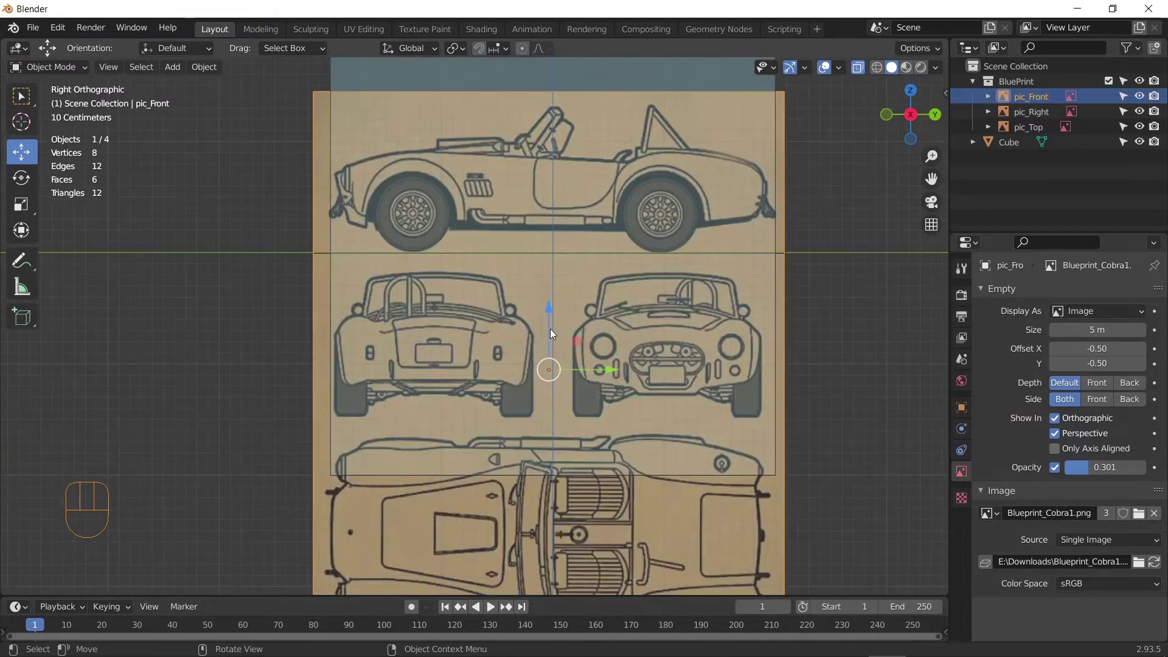
Step: Adjust pic_Front's height along Z against the front-view drawing, then look from above
drag(548, 330, 564, 175)
drag(695, 236, 517, 227)
middle_click(586, 349)
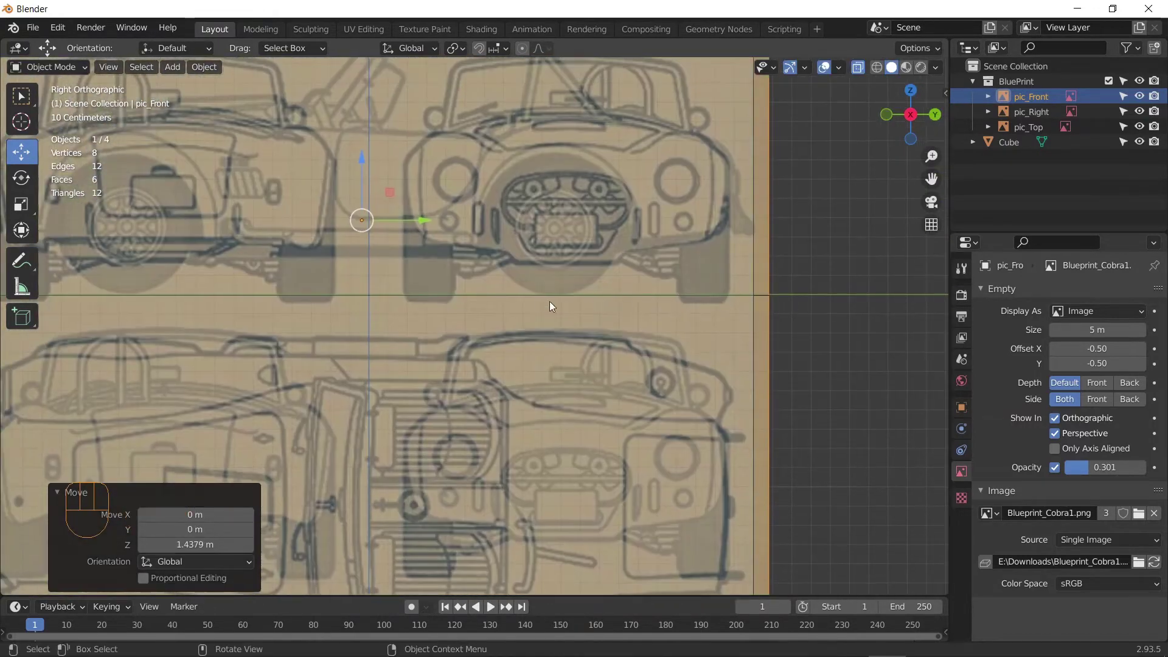
key(g)
key(z)
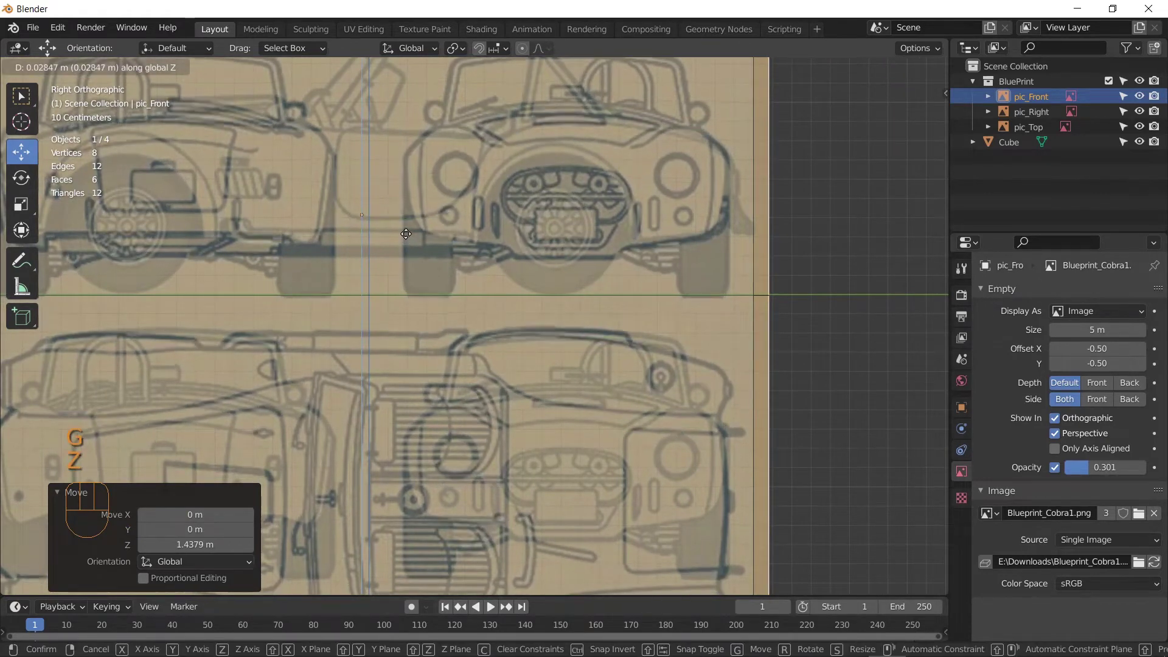
click(411, 233)
drag(565, 323, 538, 461)
Step: Rotate pic_Front 90° around the vertical axis to face forward
key(r)
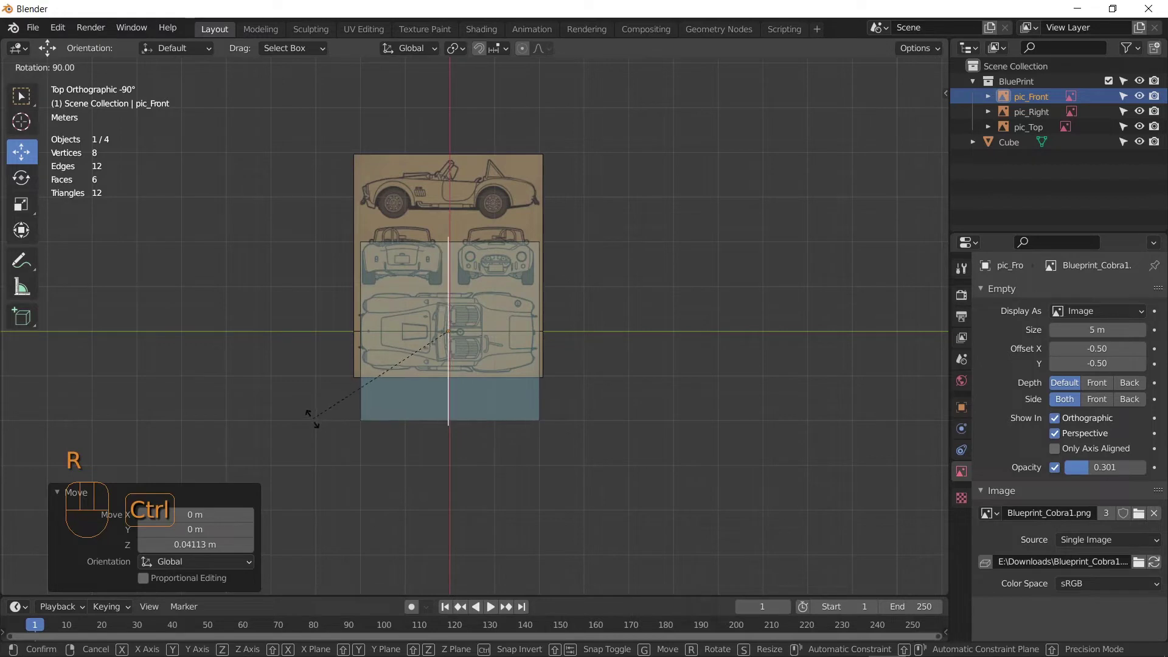
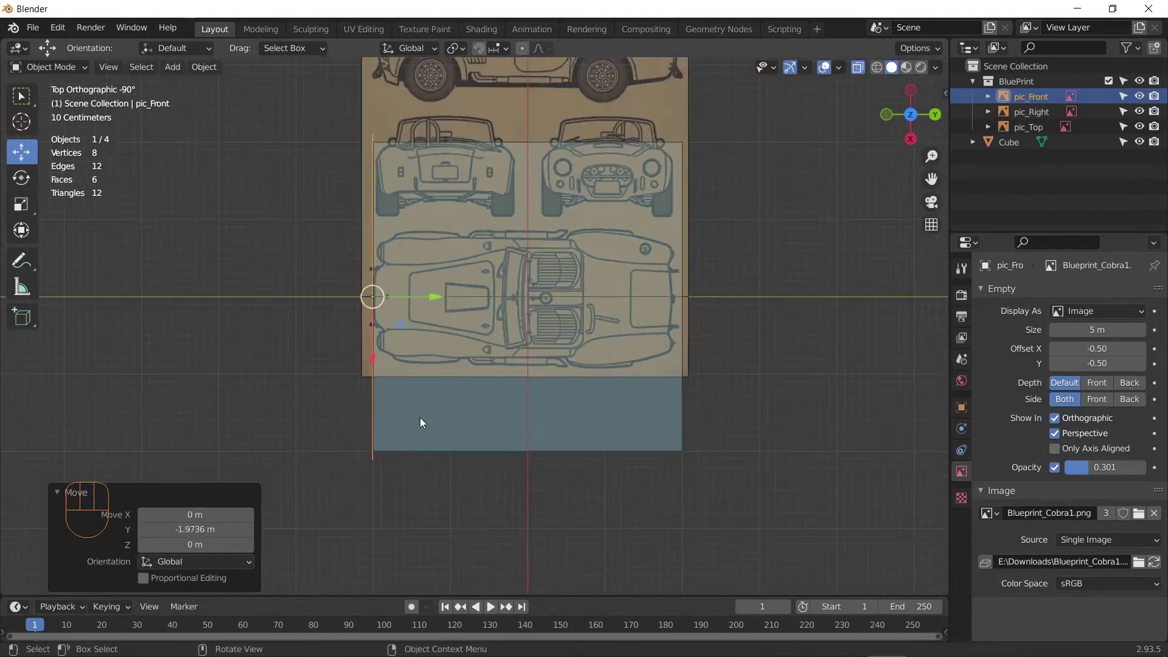
drag(469, 428, 537, 319)
drag(519, 339, 536, 372)
drag(514, 338, 321, 349)
middle_click(433, 358)
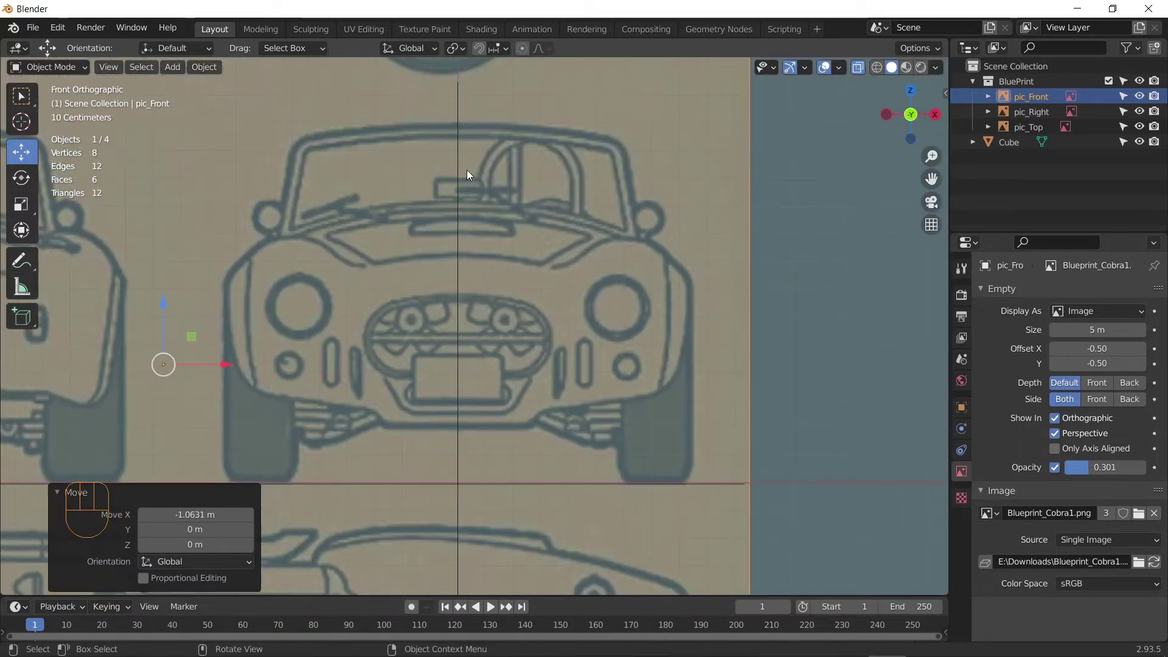
Step: Slide pic_Front along X so its front-view drawing is centred on the cube
key(g)
key(x)
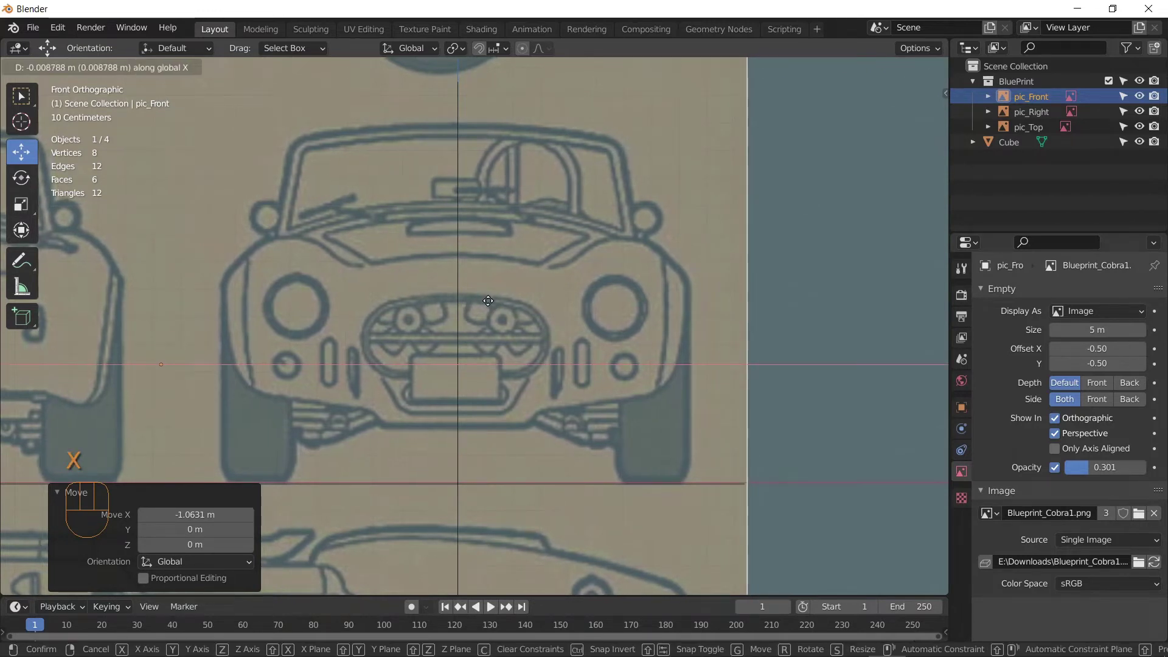
click(492, 300)
drag(706, 409, 640, 382)
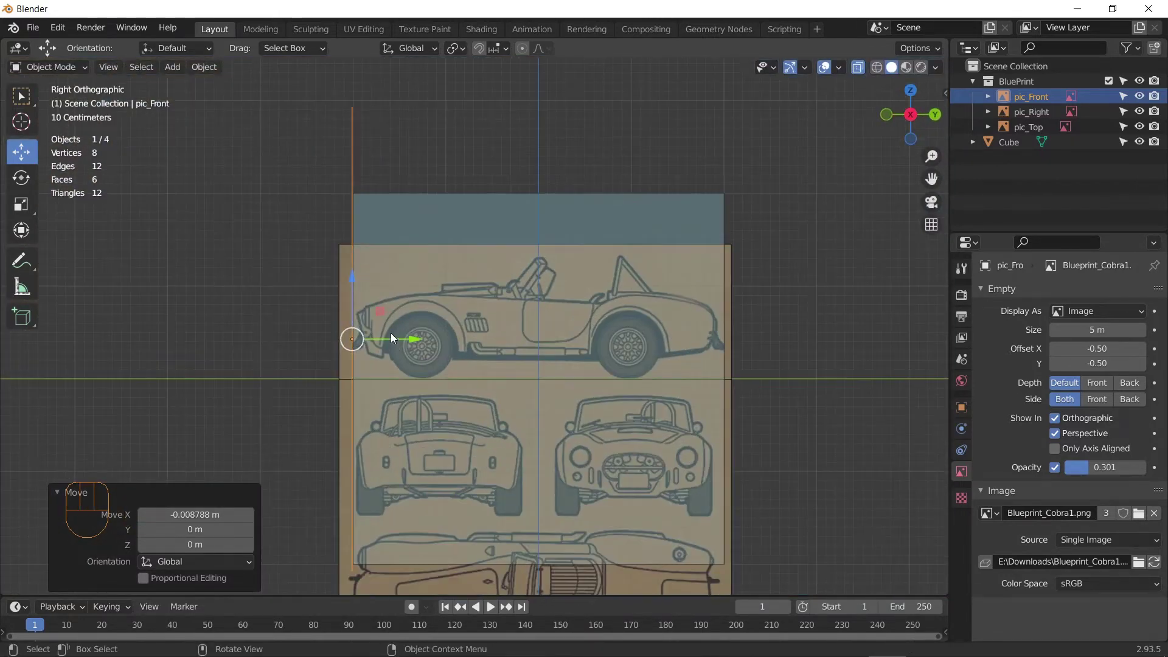
Step: Duplicate pic_Front along Y to the car's rear and start renaming the copy pic_Back
click(405, 345)
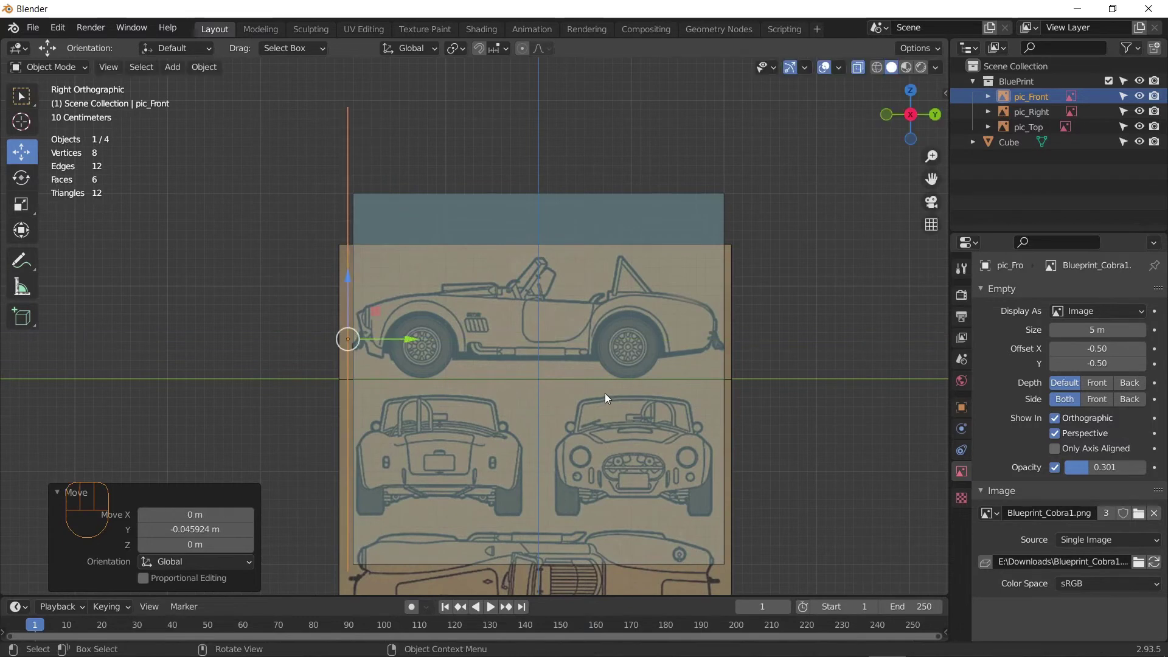
key(shift+d)
key(y)
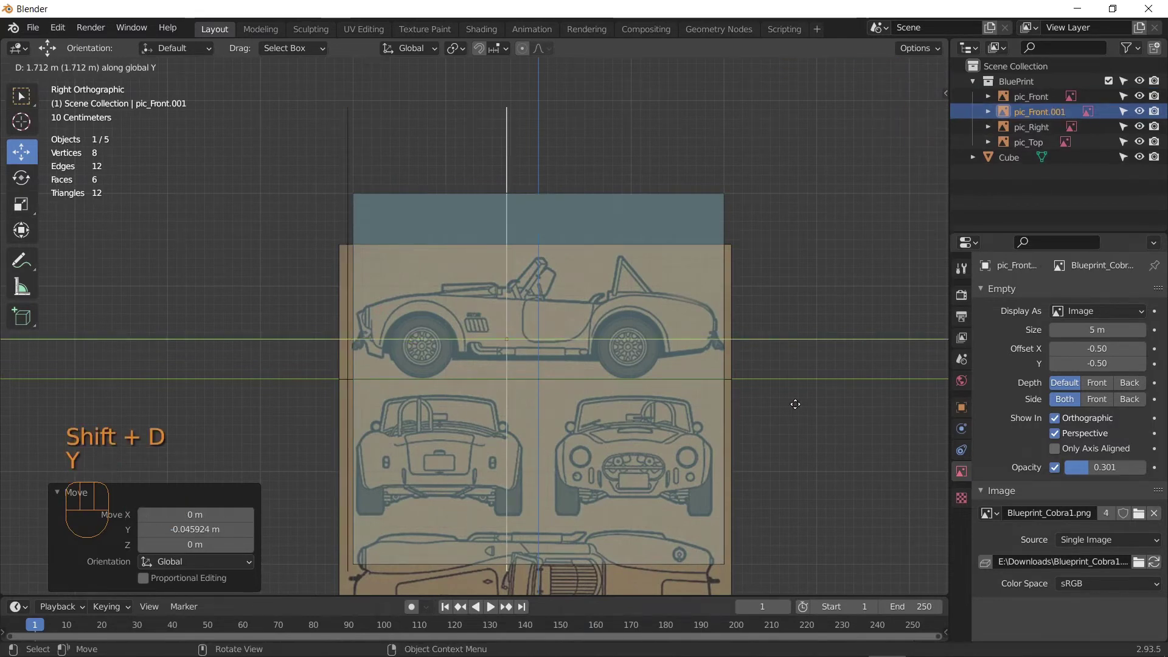
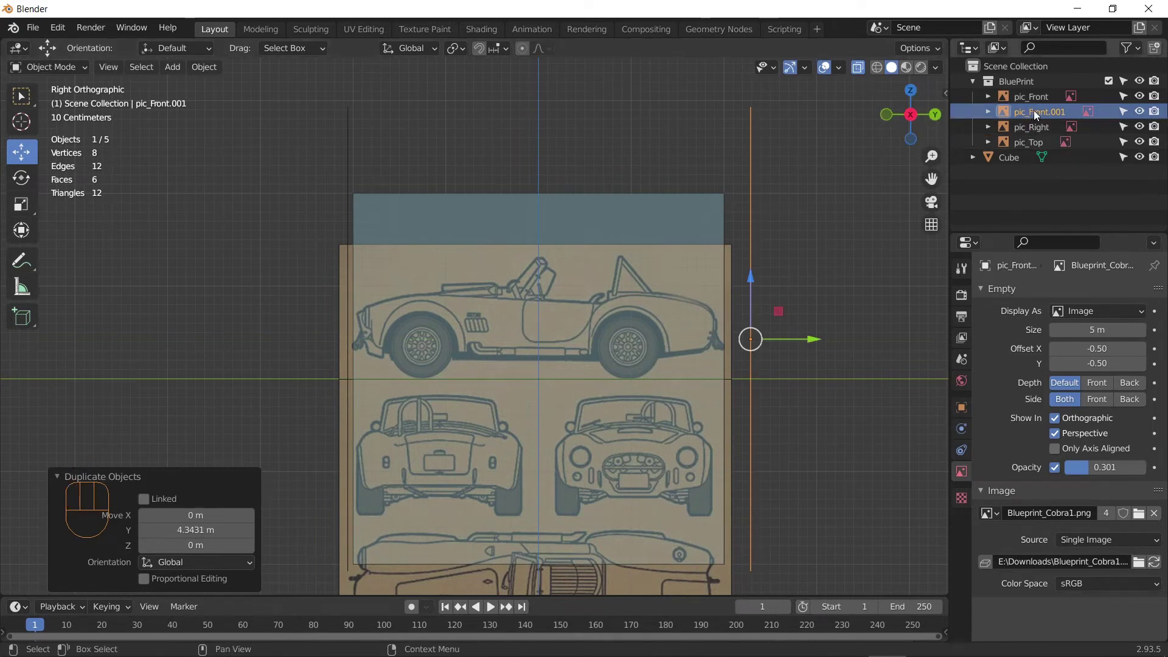
click(1038, 112)
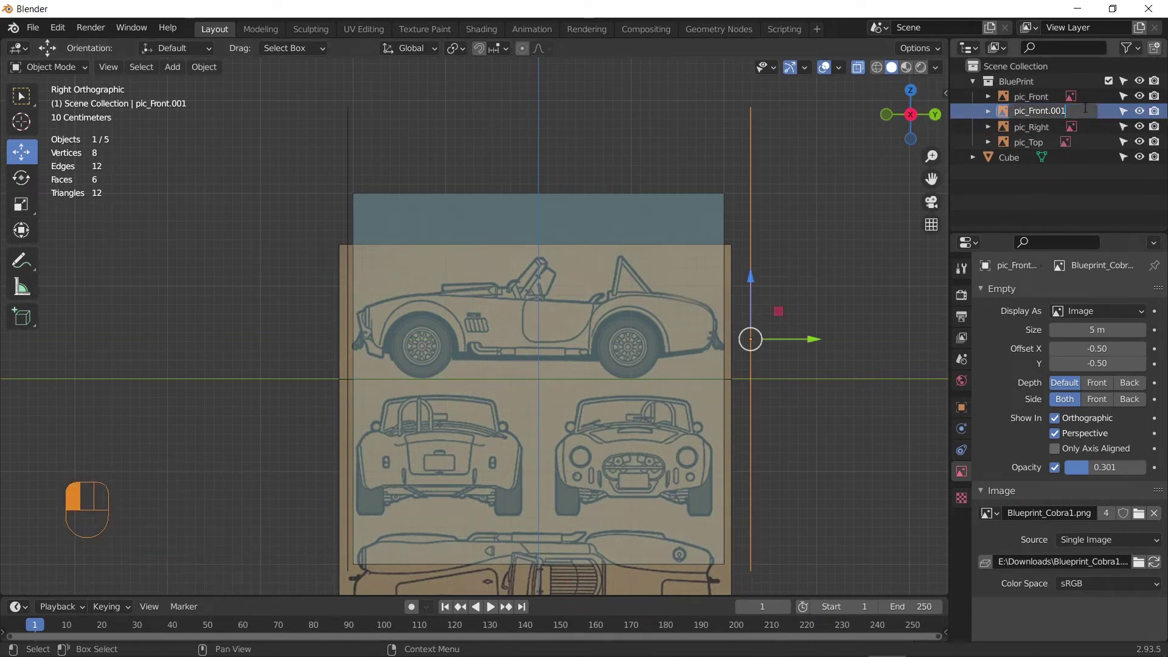
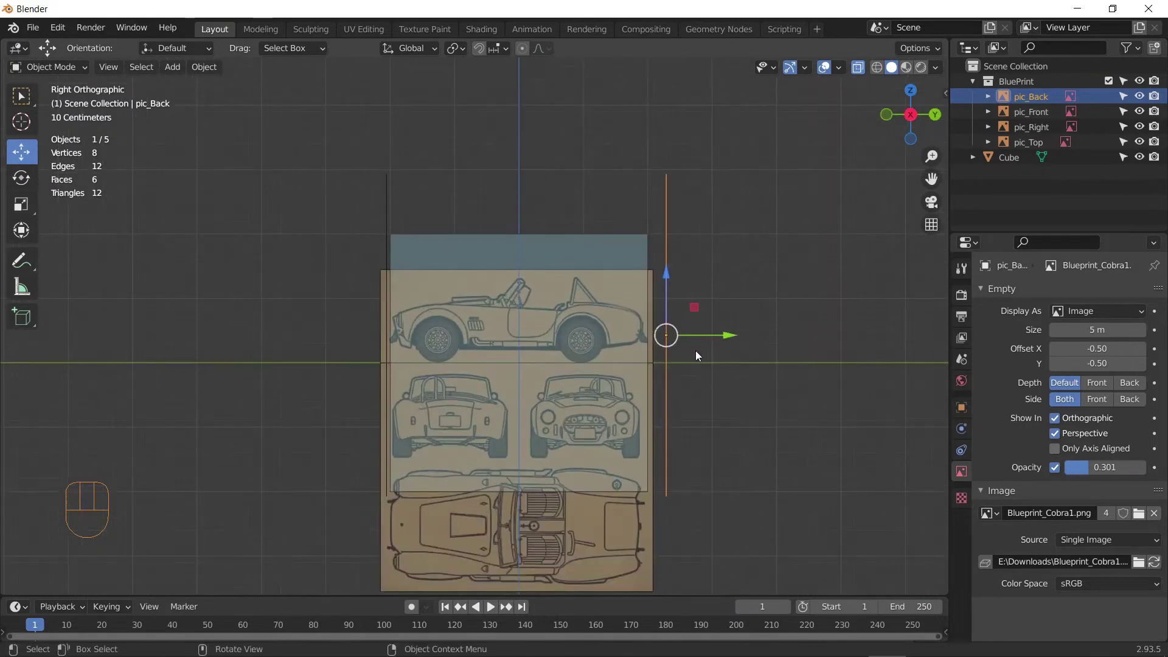
Step: View pic_Back from behind and zoom in on the rear-view drawing
click(699, 335)
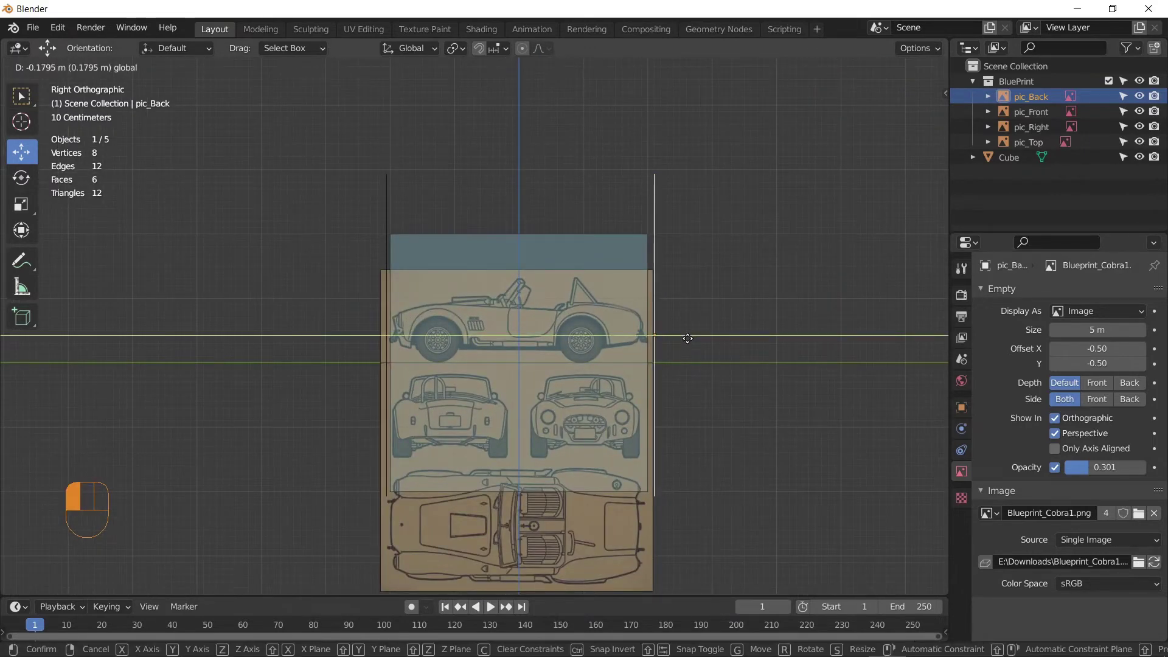
drag(733, 437, 638, 406)
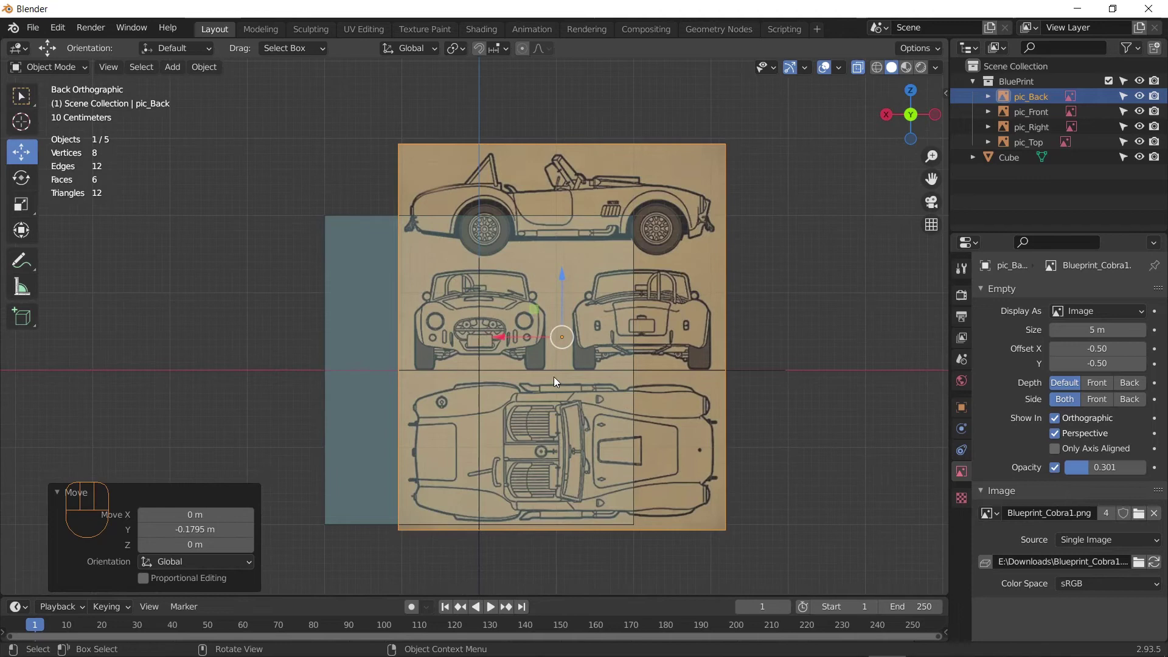
middle_click(597, 353)
middle_click(595, 326)
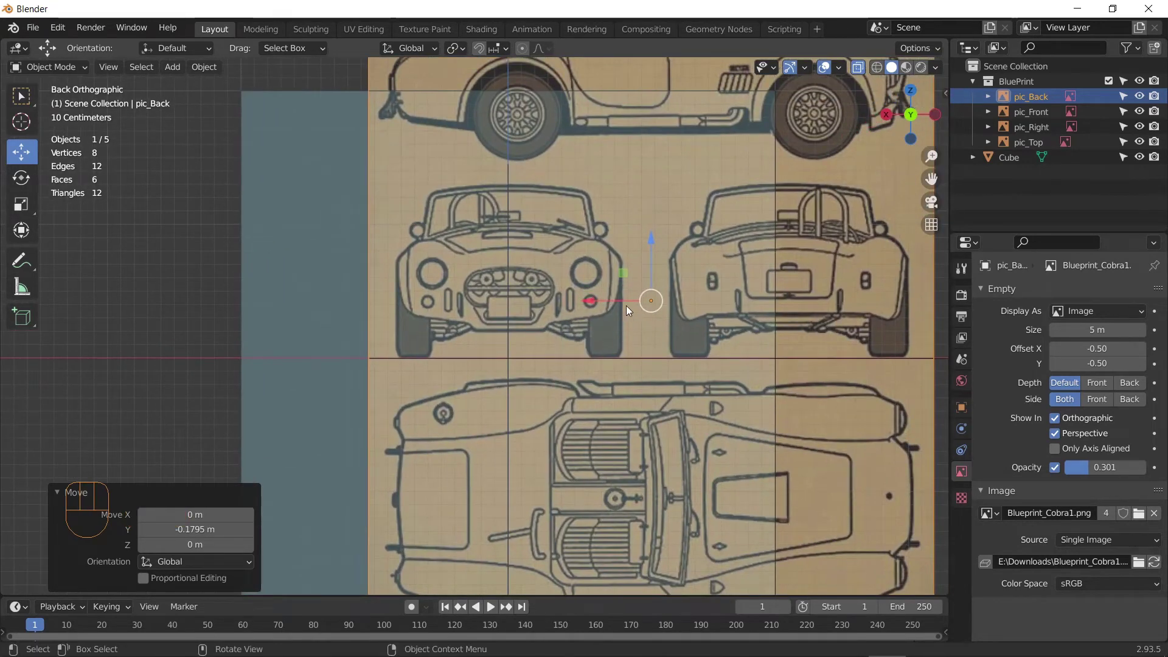
drag(620, 300, 357, 314)
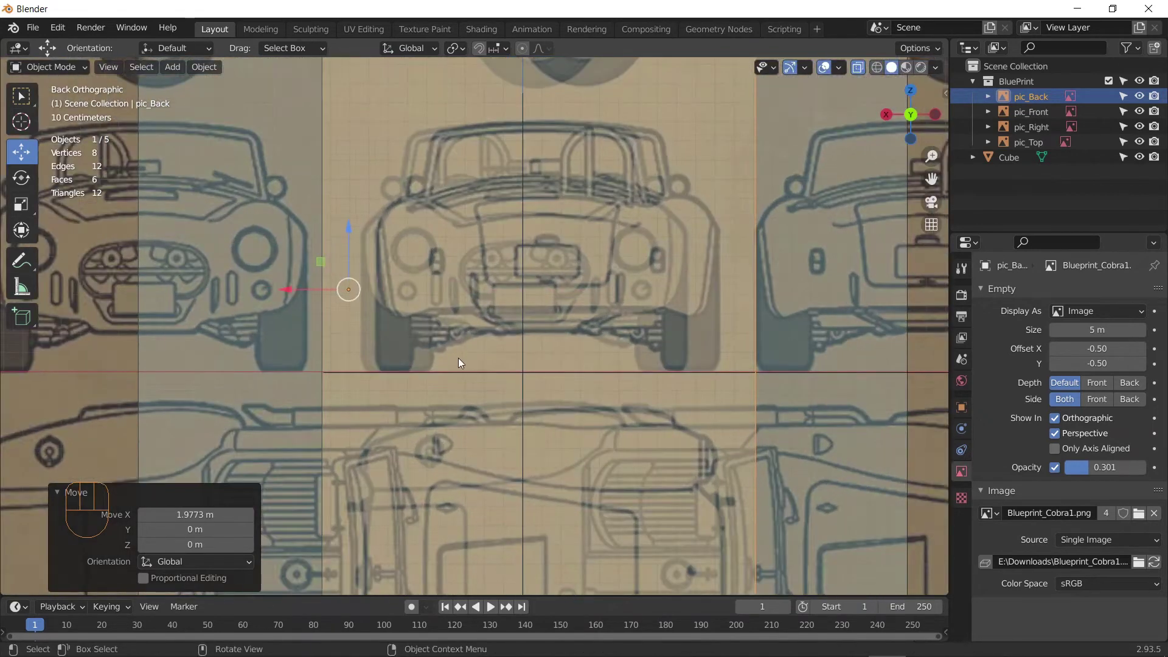
Step: Slide pic_Back along X to centre its rear drawing, then orbit to see all four blueprints
key(g)
key(x)
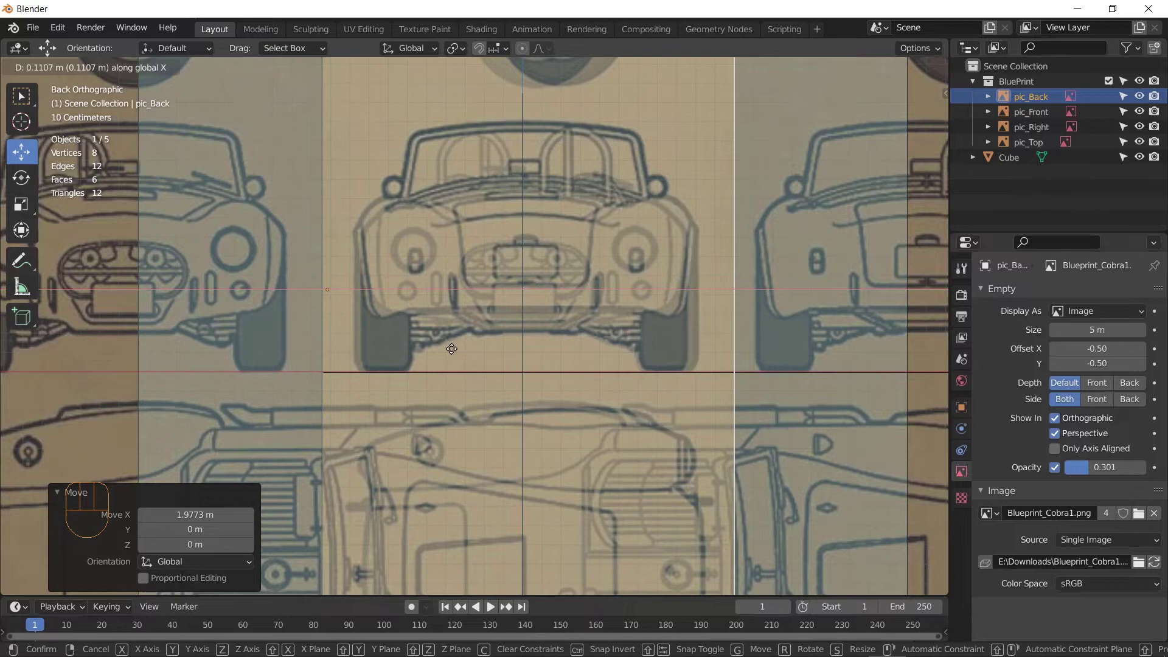
click(456, 347)
drag(645, 398, 767, 405)
drag(745, 404, 615, 445)
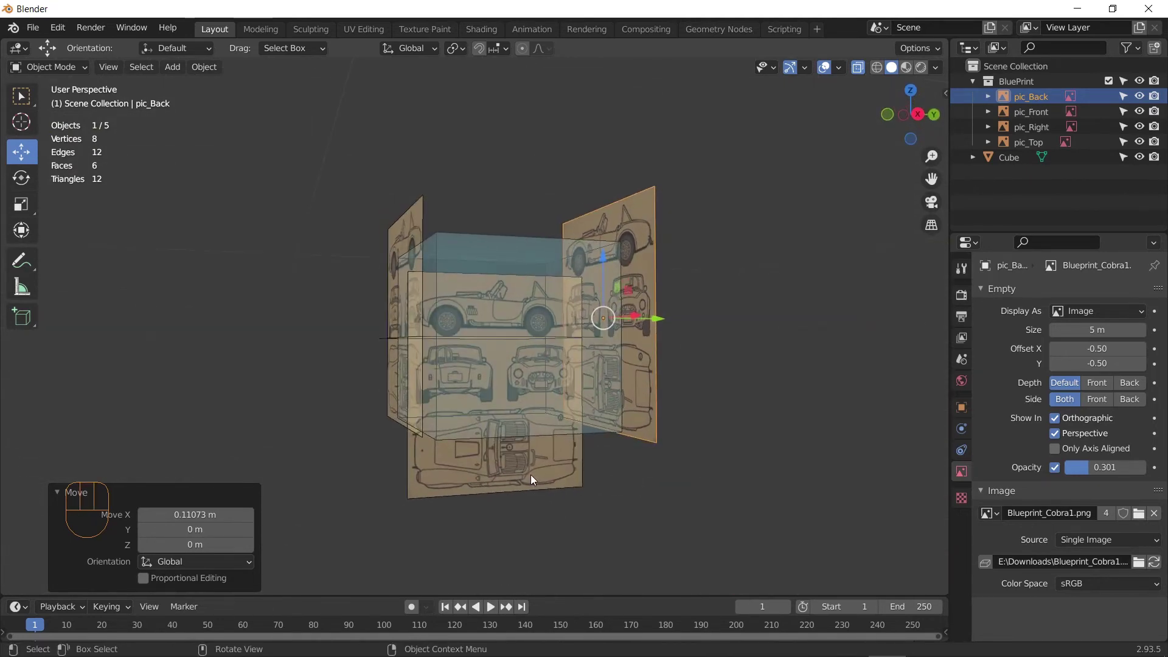
click(534, 478)
drag(594, 491, 624, 514)
drag(601, 488, 580, 463)
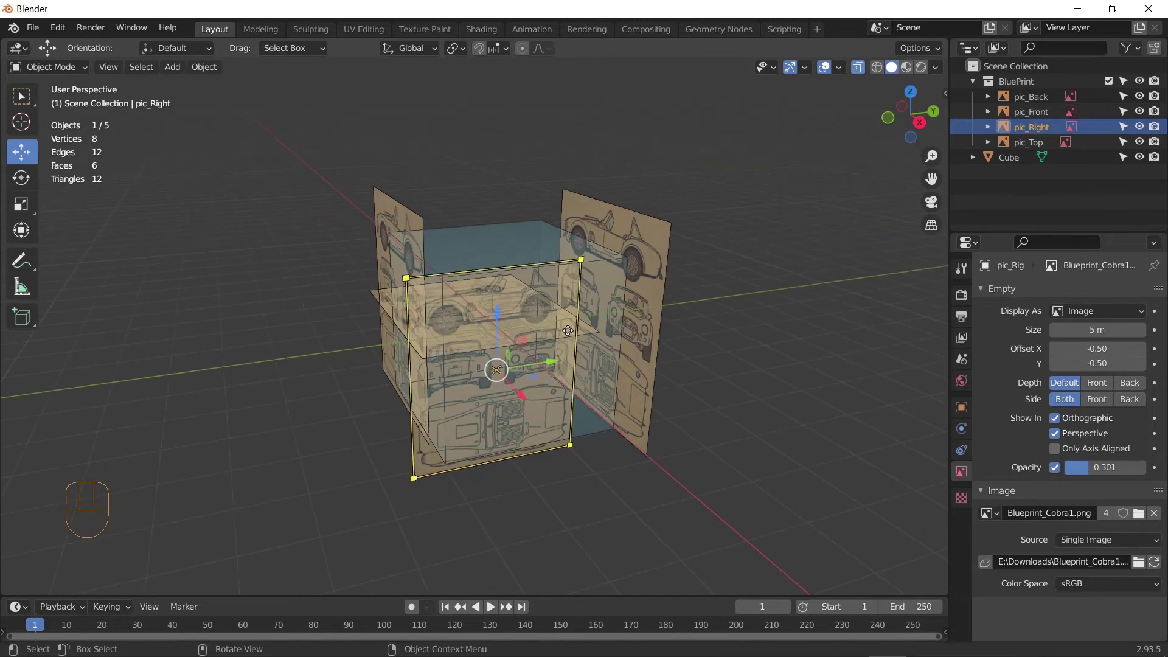
drag(543, 350, 678, 440)
drag(528, 325, 546, 359)
drag(566, 314, 665, 322)
drag(819, 465, 709, 355)
drag(645, 356, 695, 430)
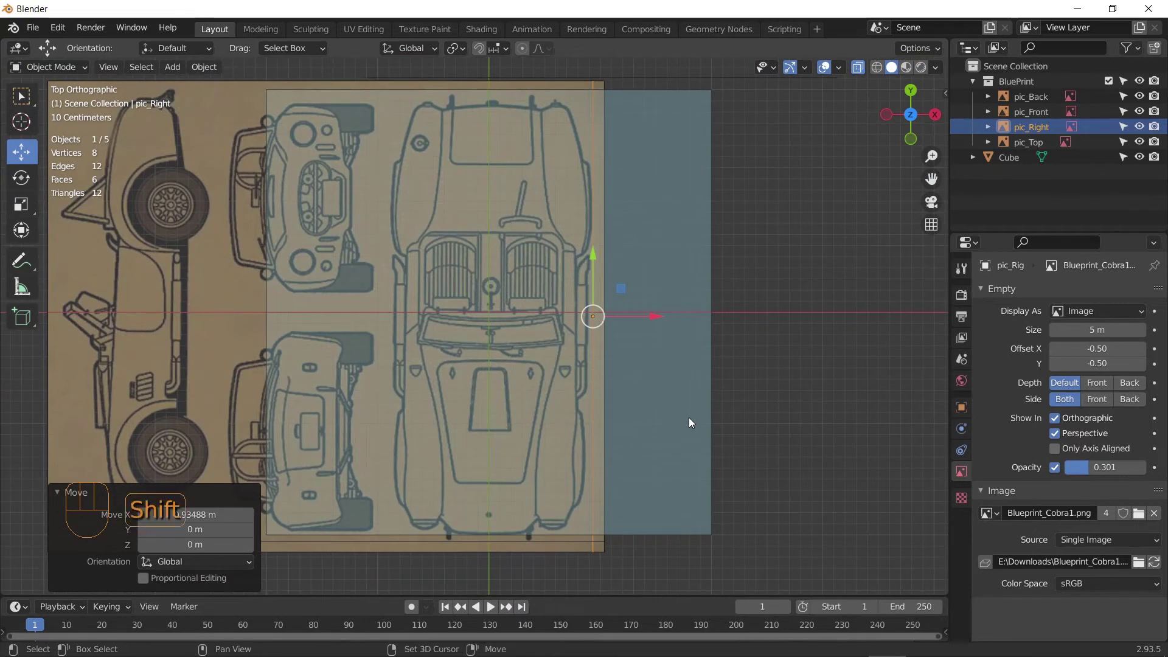
Step: Duplicate pic_Right as pic_Right.001 and slide it along X to the car's opposite side
key(shift+d)
key(x)
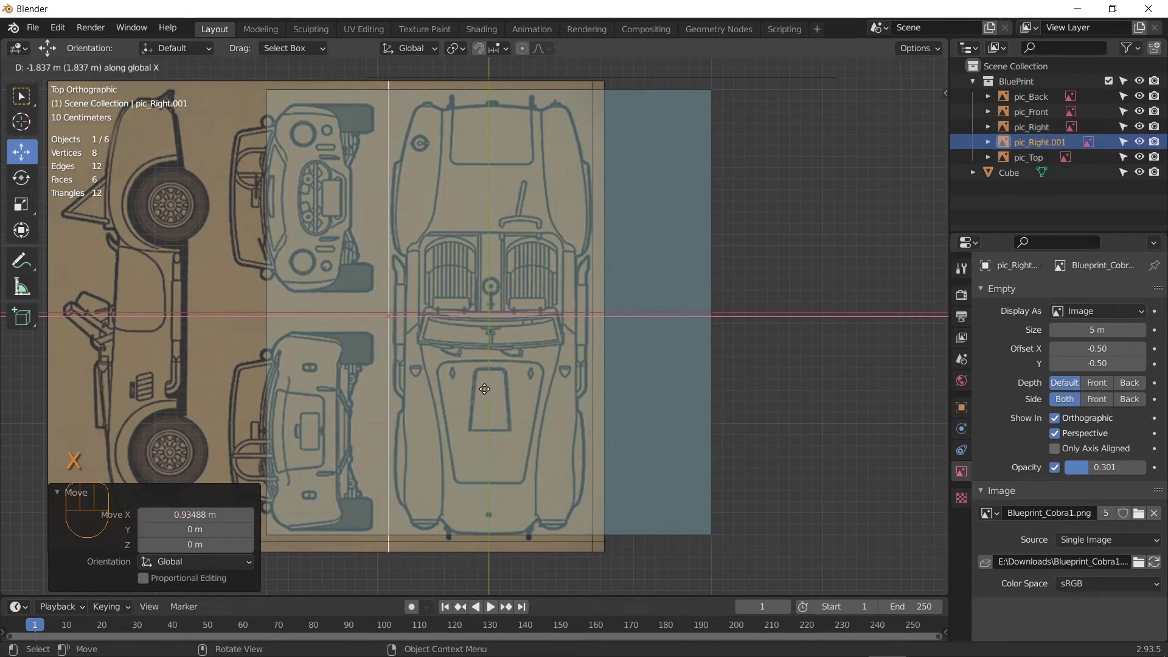
drag(488, 388, 567, 429)
drag(615, 377, 474, 296)
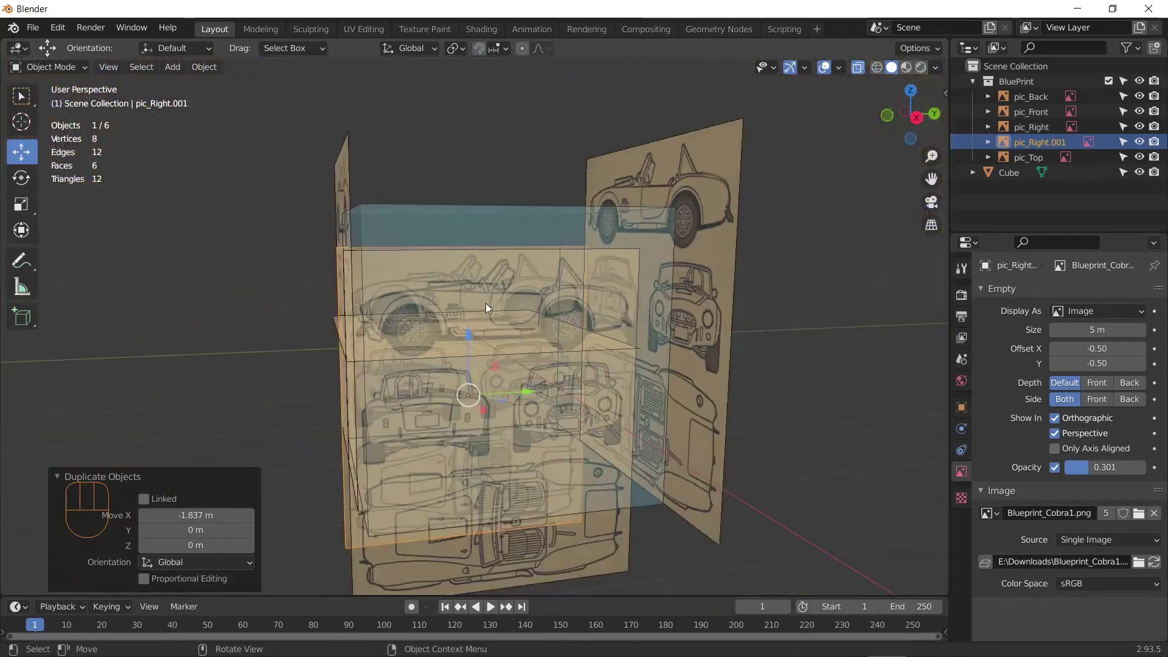
drag(587, 325, 632, 282)
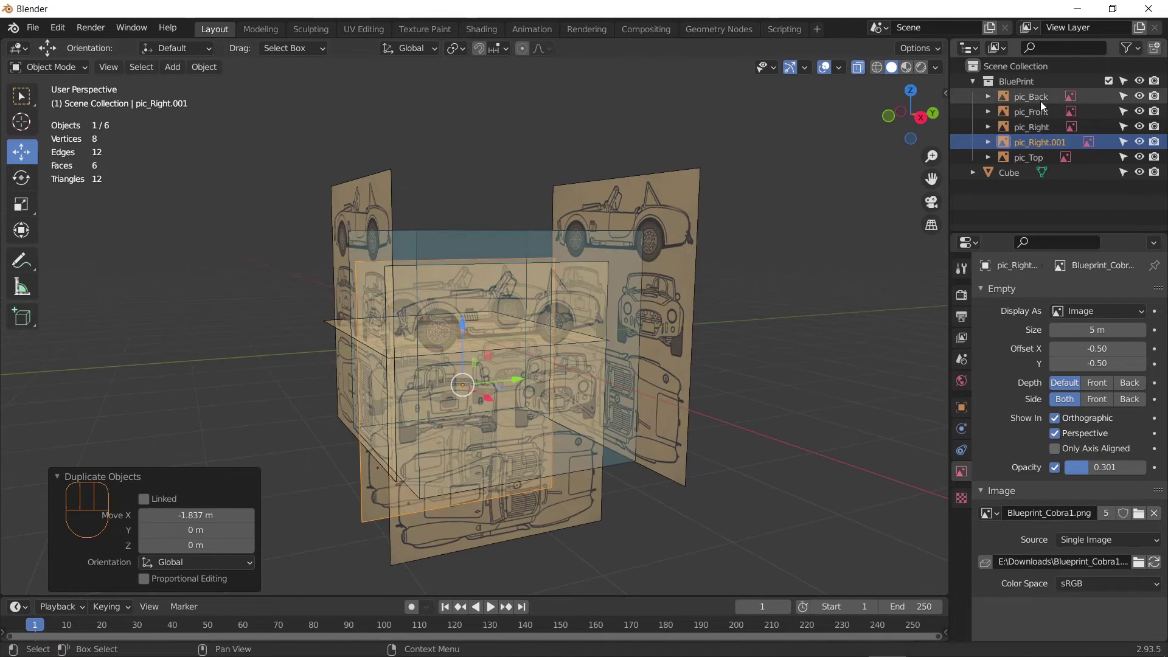
drag(811, 406, 972, 307)
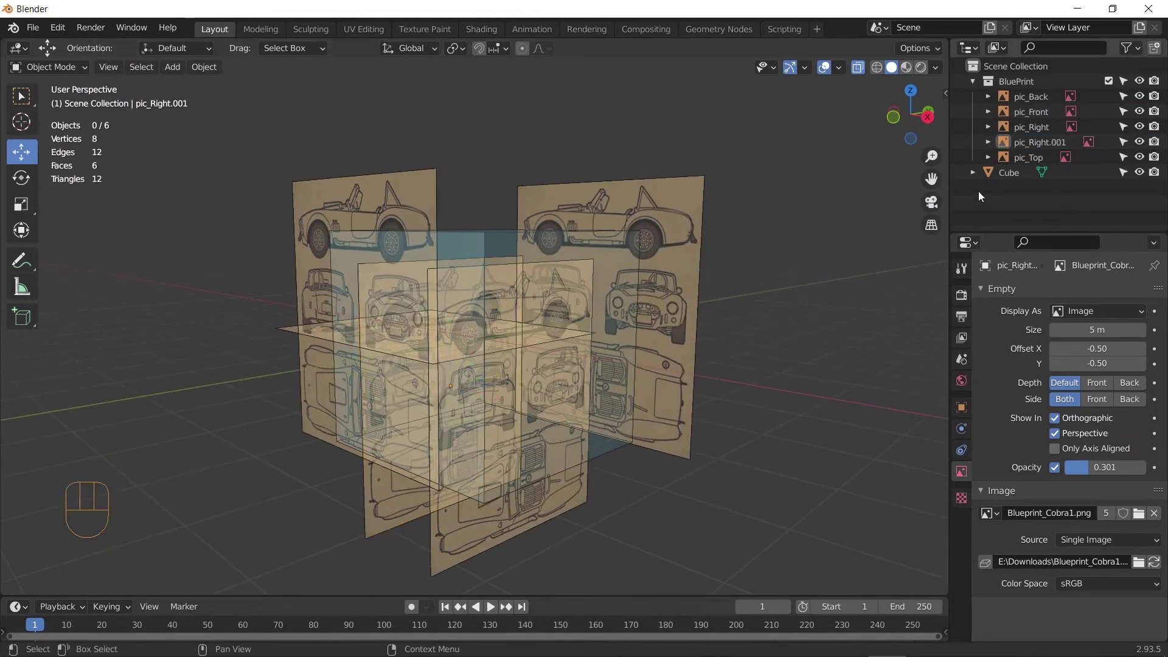
Step: Delete the default cube, leaving only the five blueprint image empties
click(1020, 176)
drag(723, 396, 693, 399)
key(x)
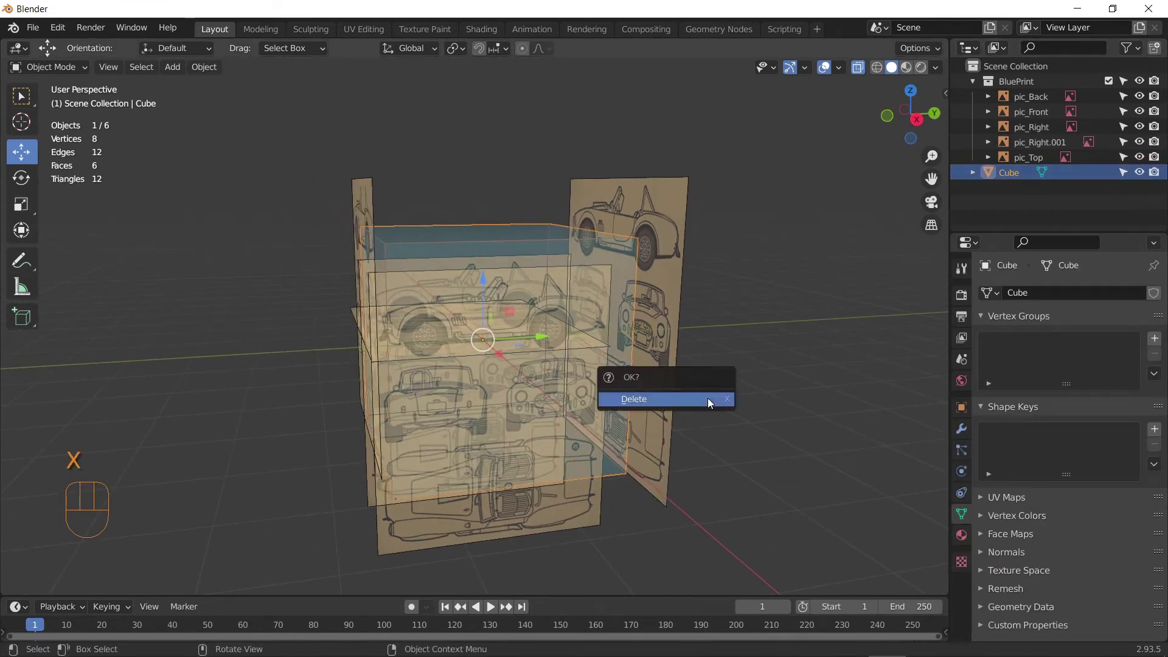
drag(759, 395, 738, 407)
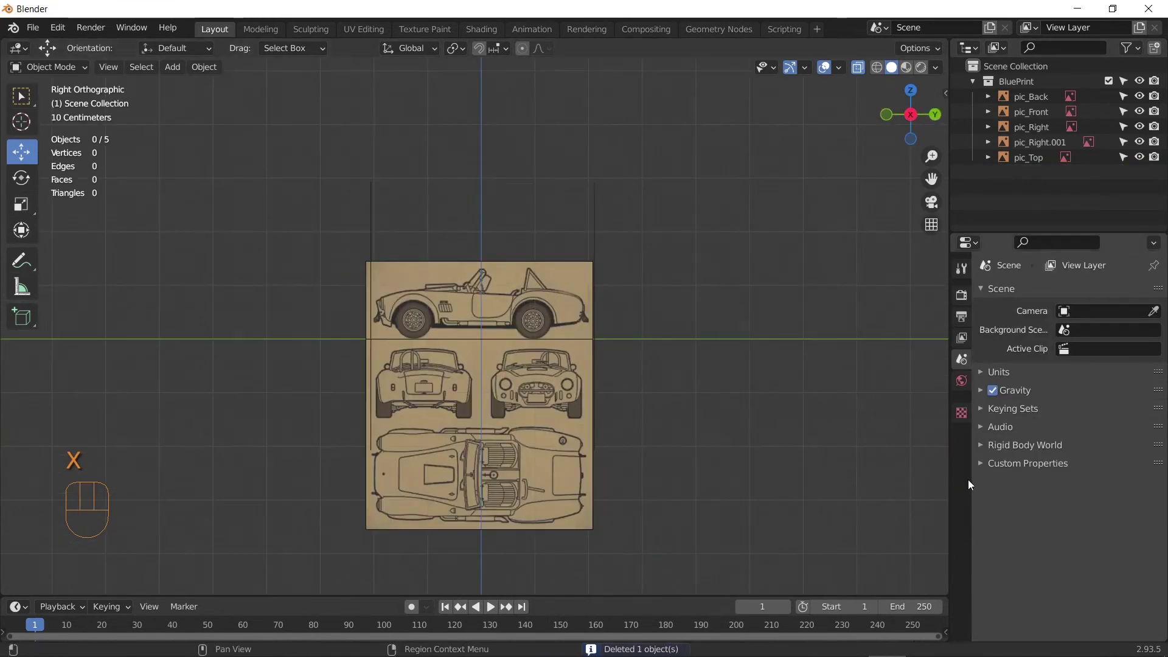
drag(823, 436, 899, 417)
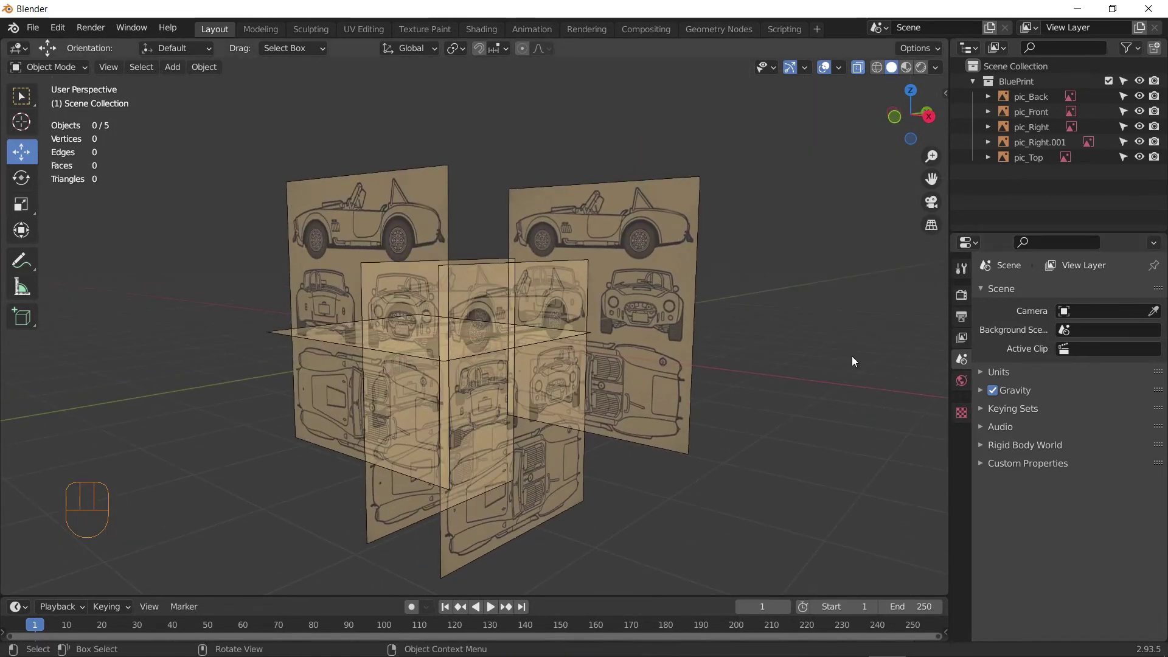
Step: Toggle the viewport overlay, check the images from around the scene and select pic_Right
key(alt+z)
drag(832, 386, 755, 378)
middle_click(738, 409)
click(551, 237)
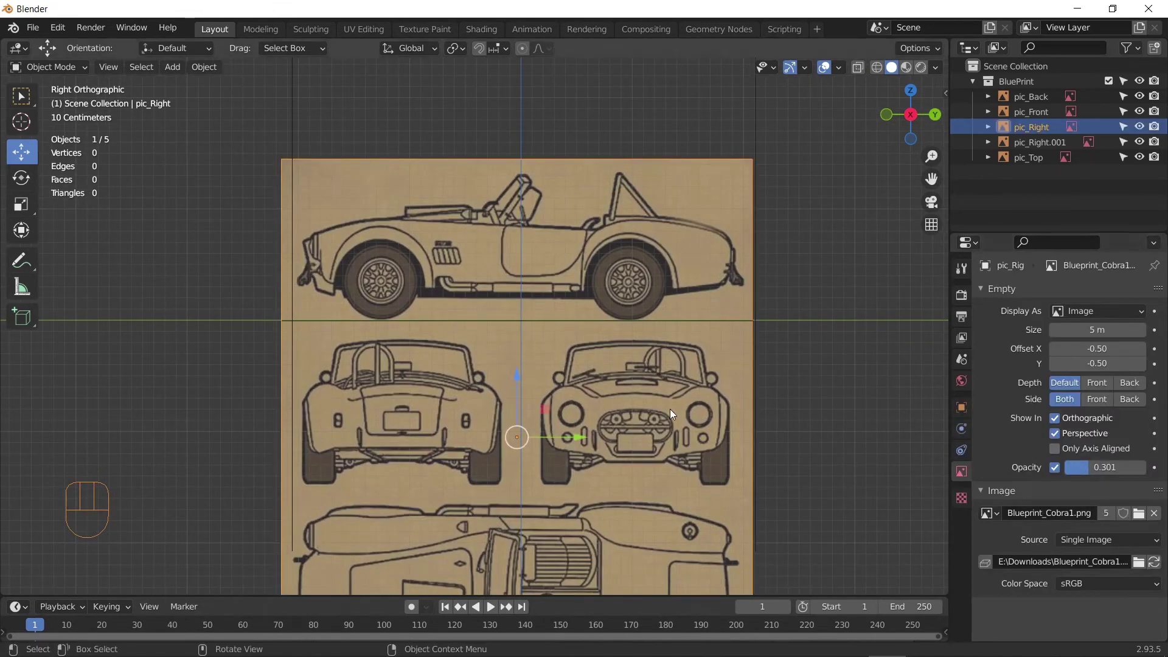
drag(604, 399, 593, 415)
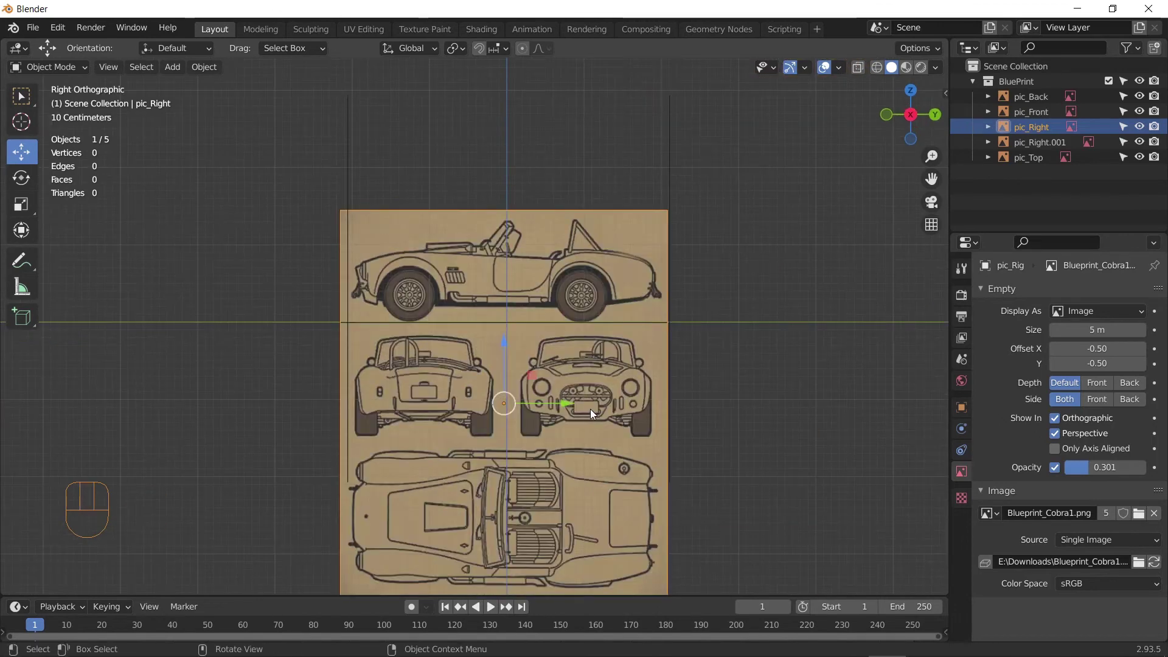
drag(661, 409, 762, 415)
middle_click(714, 413)
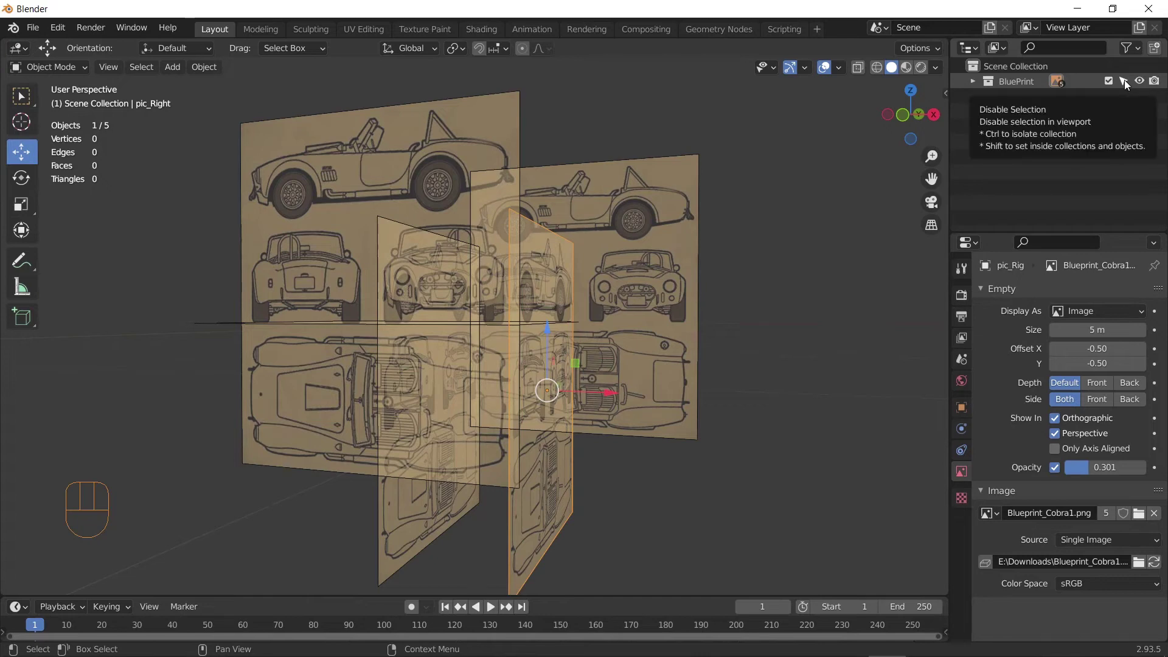
Step: Make the BluePrint collection unselectable and expand it to show its images
click(1128, 83)
click(733, 508)
click(538, 332)
click(470, 312)
drag(597, 389, 531, 411)
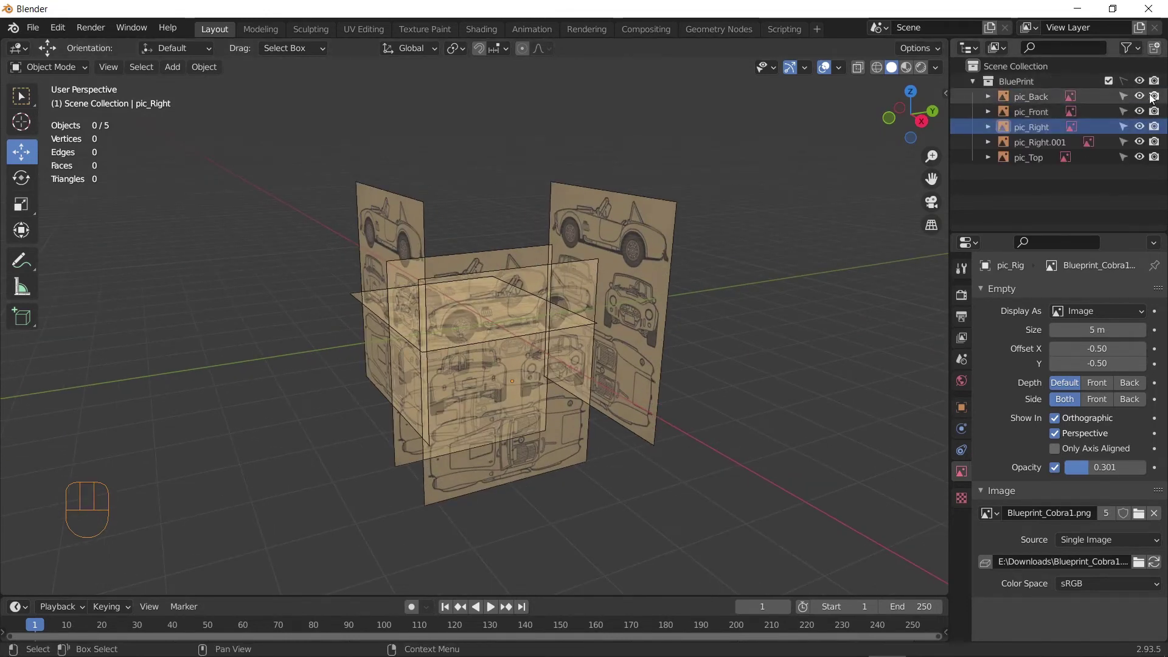
middle_click(778, 320)
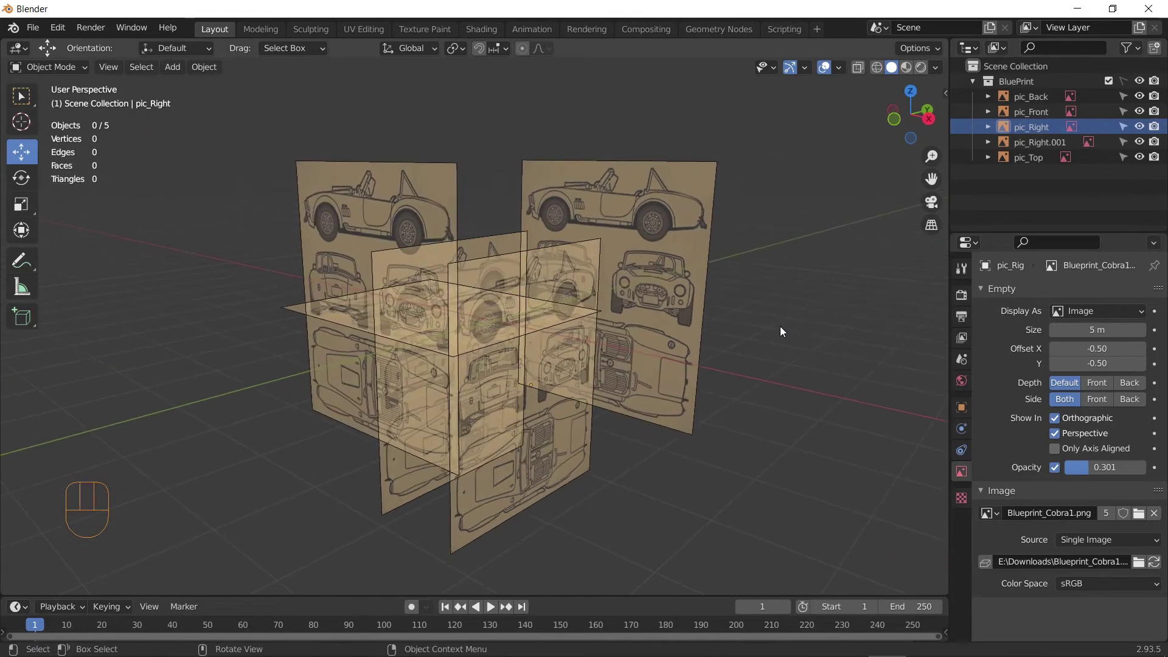
drag(764, 338, 600, 343)
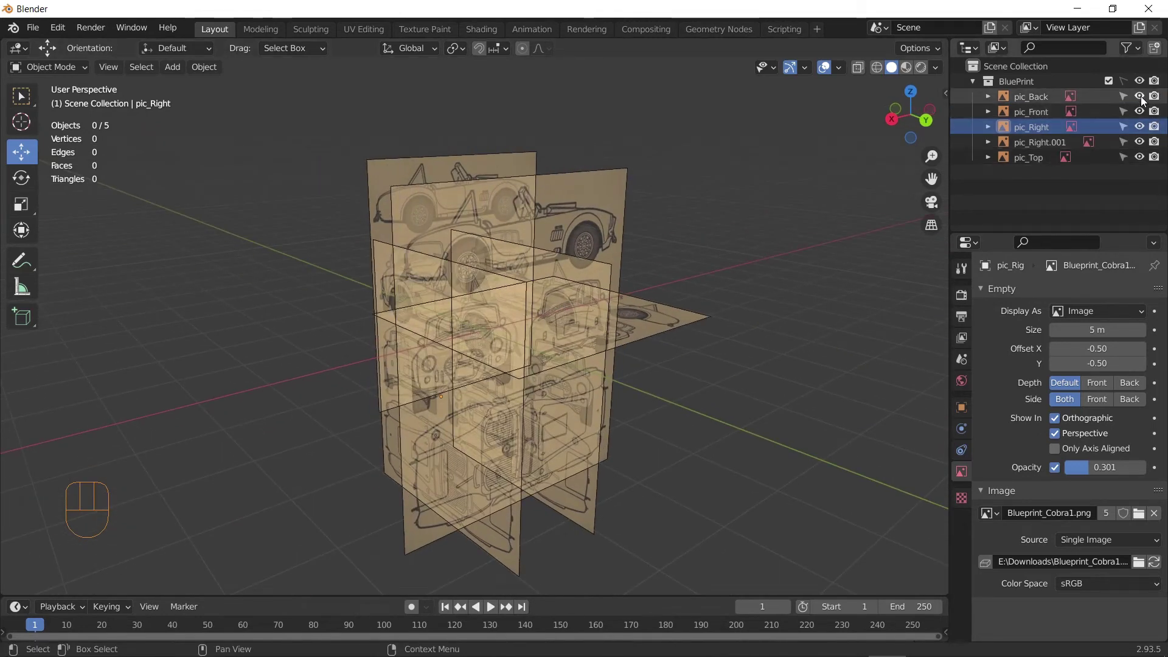
Step: Hide the pic_Back and pic_Top images so only the sides and front remain visible
click(1140, 99)
drag(585, 357, 747, 429)
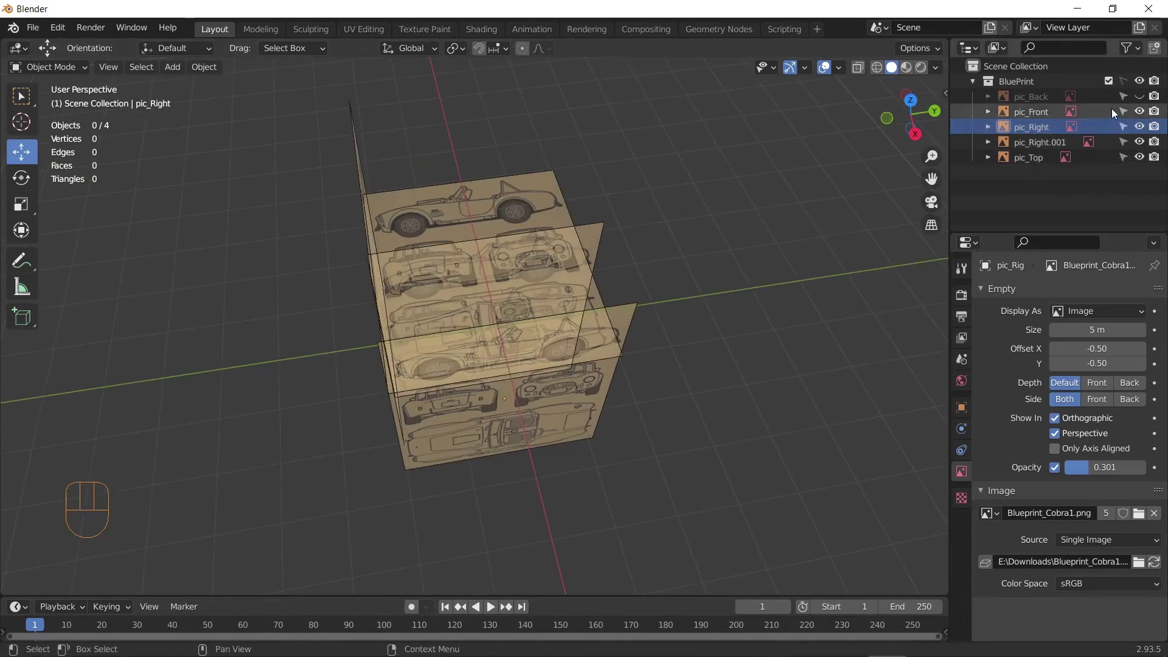
click(1143, 157)
drag(721, 388, 645, 303)
middle_click(567, 379)
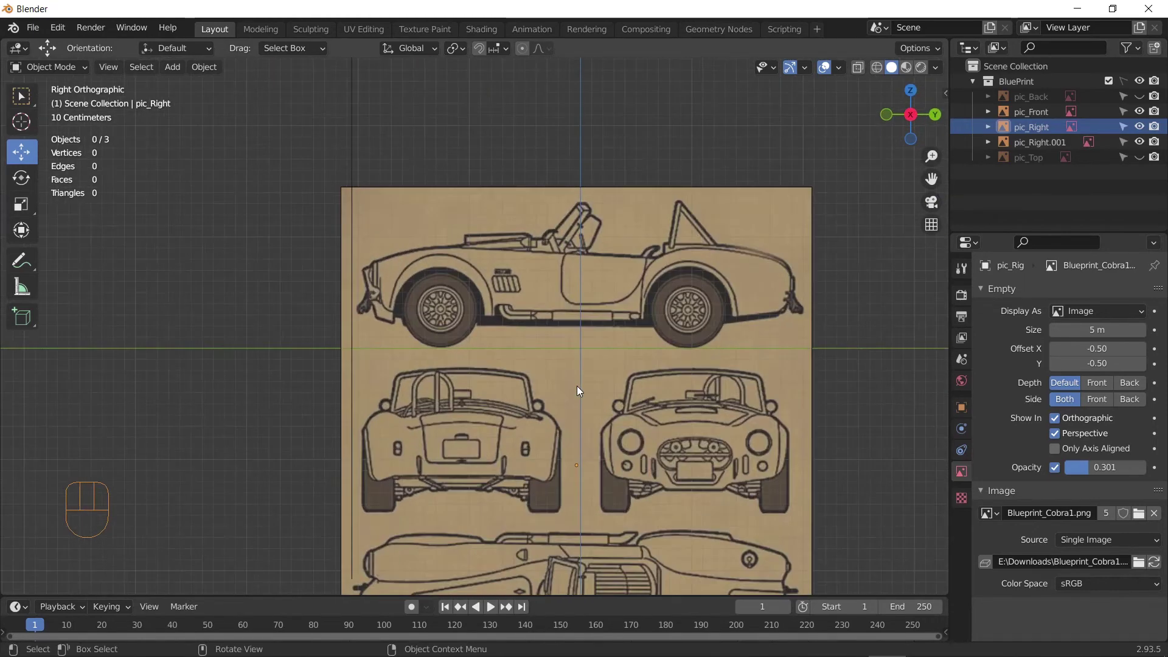
Step: Add a cylinder mesh among the blueprints via Shift+A > Mesh > Cylinder
drag(388, 344, 347, 337)
middle_click(394, 340)
drag(179, 66, 355, 183)
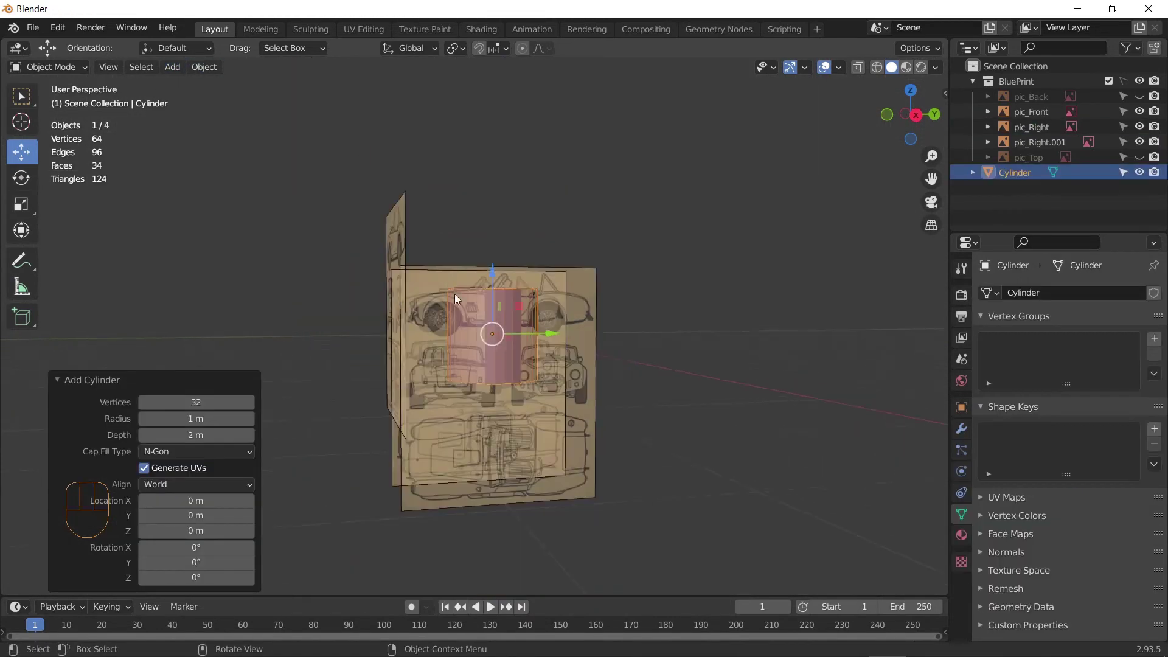
Step: Rotate the cylinder 90° onto its side, working in front orthographic view
drag(576, 315, 578, 341)
middle_click(498, 415)
middle_click(572, 411)
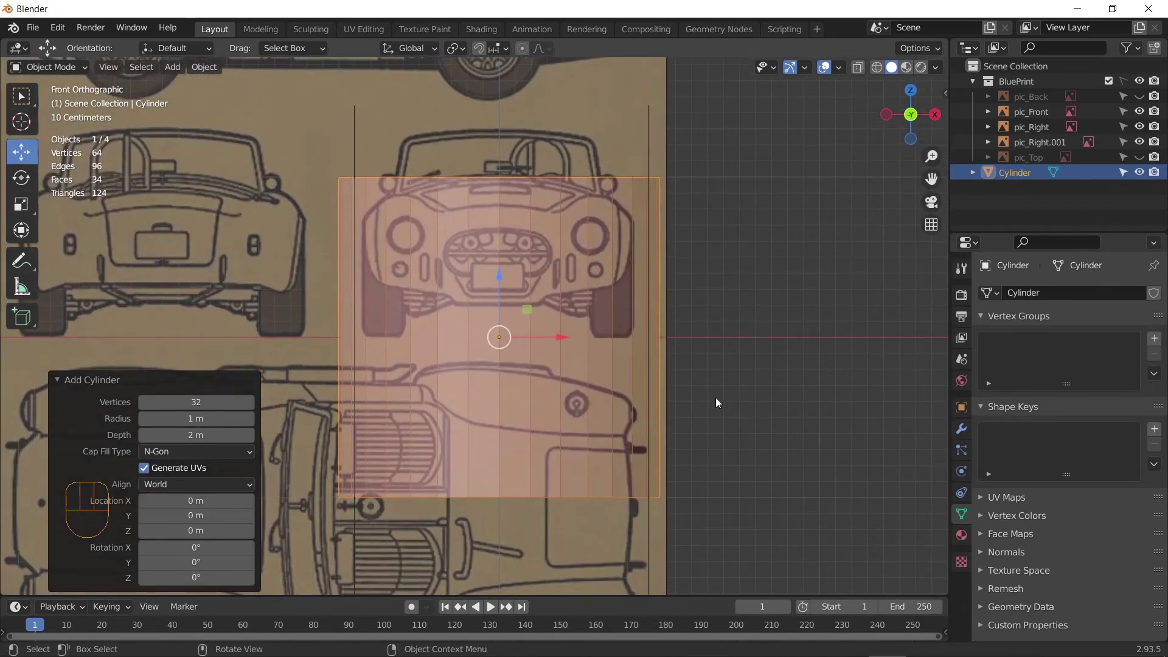
key(r)
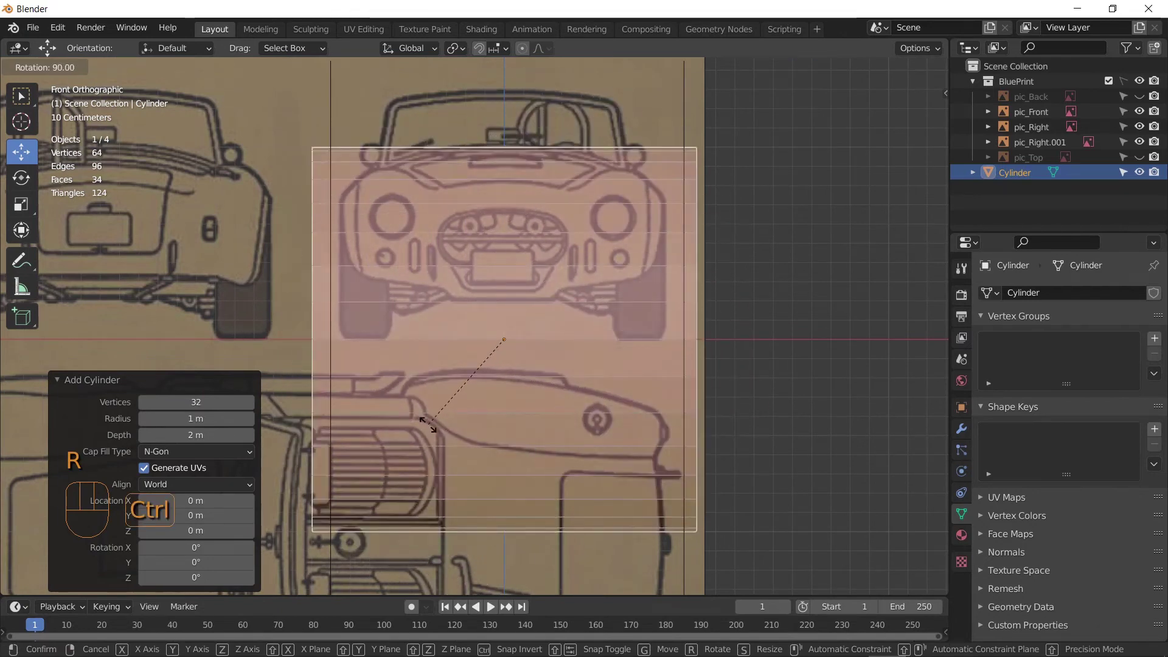
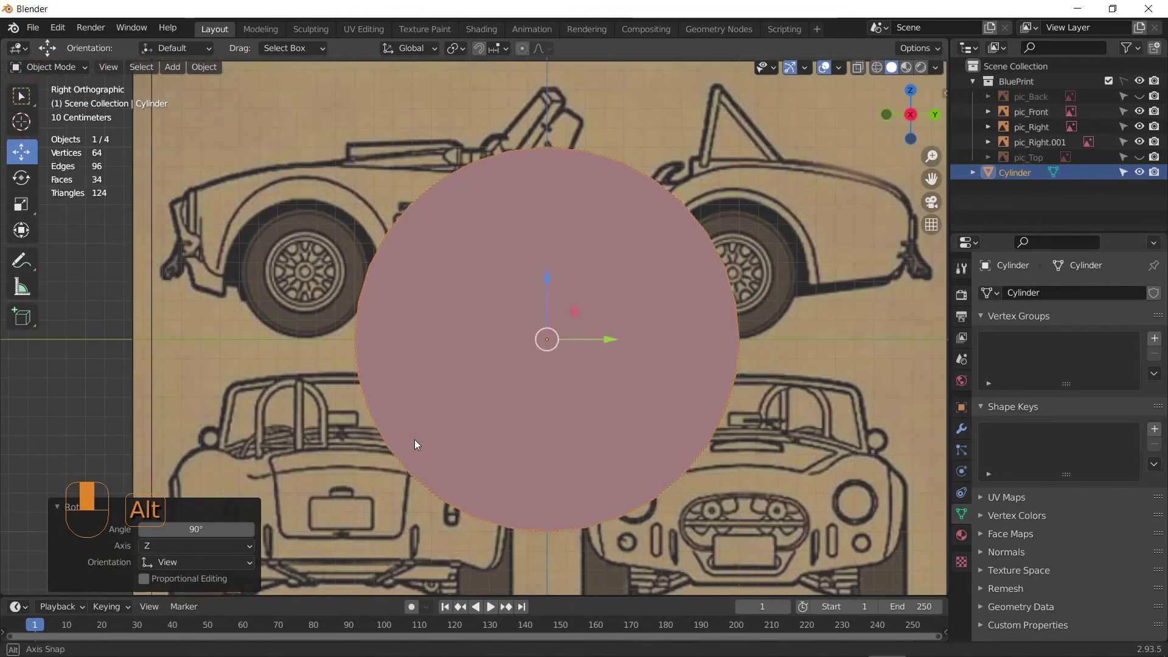
drag(526, 440, 578, 448)
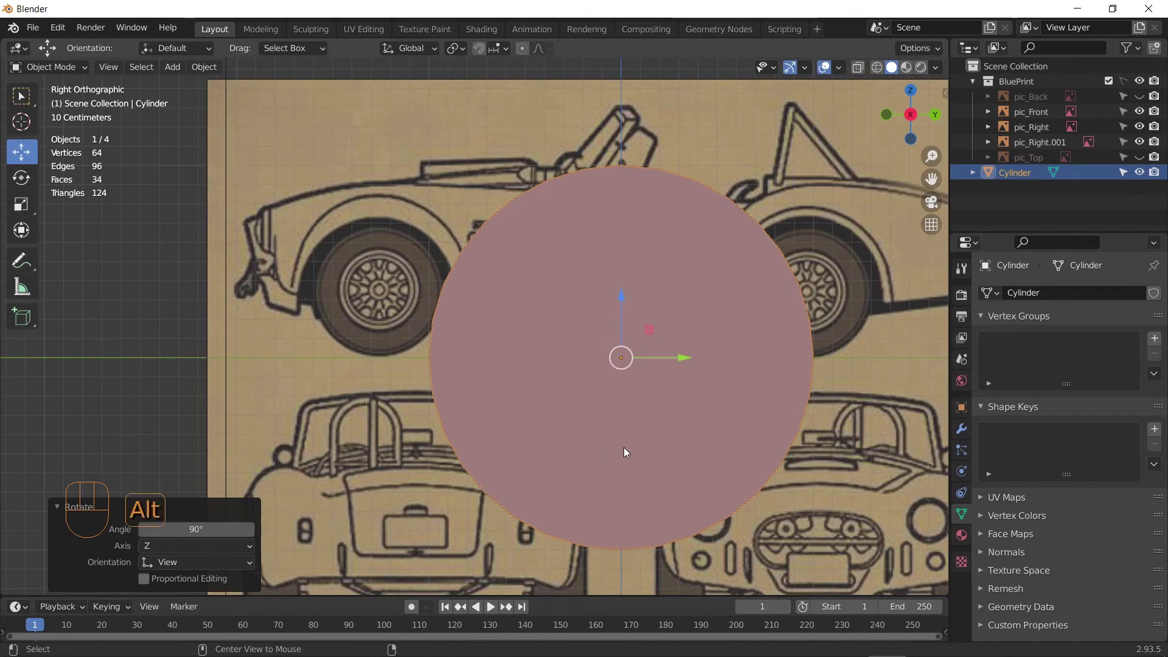
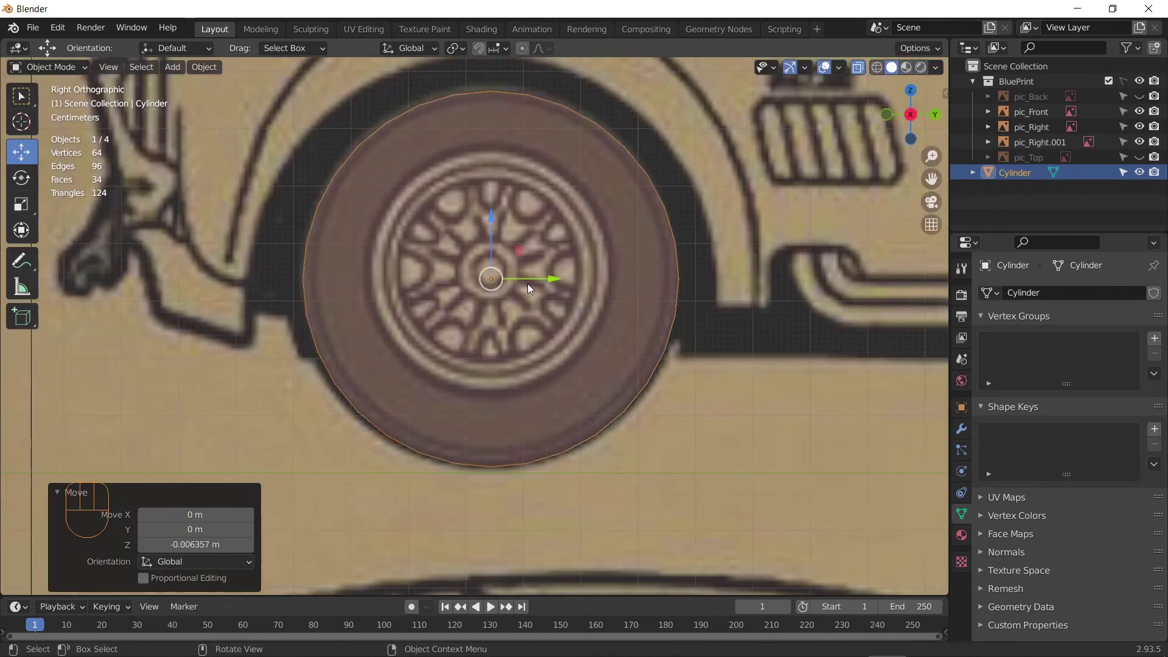
click(530, 280)
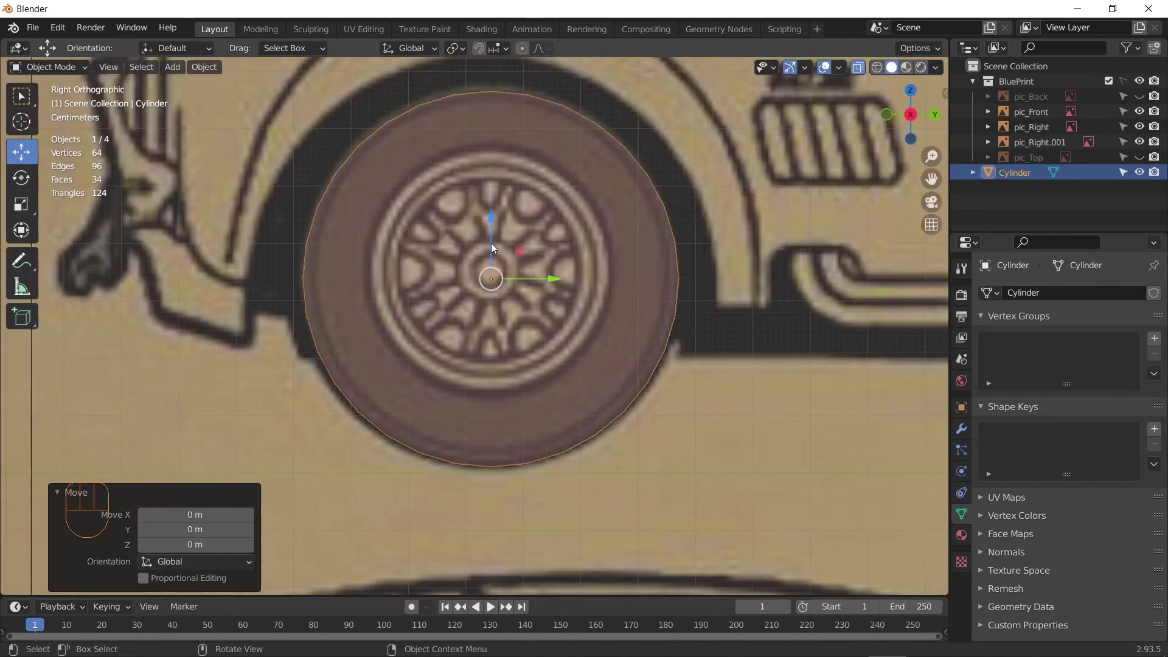
click(494, 245)
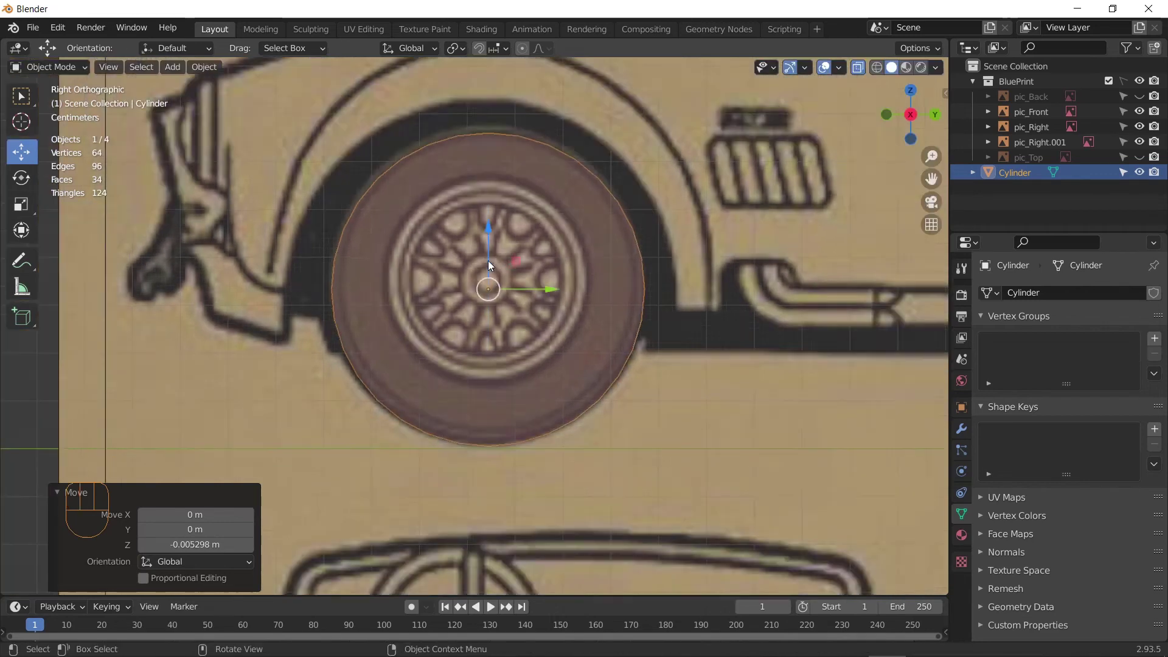
Step: Scale the cylinder along X to wheel size and position it over the rear wheel in the side blueprint
drag(585, 321, 685, 355)
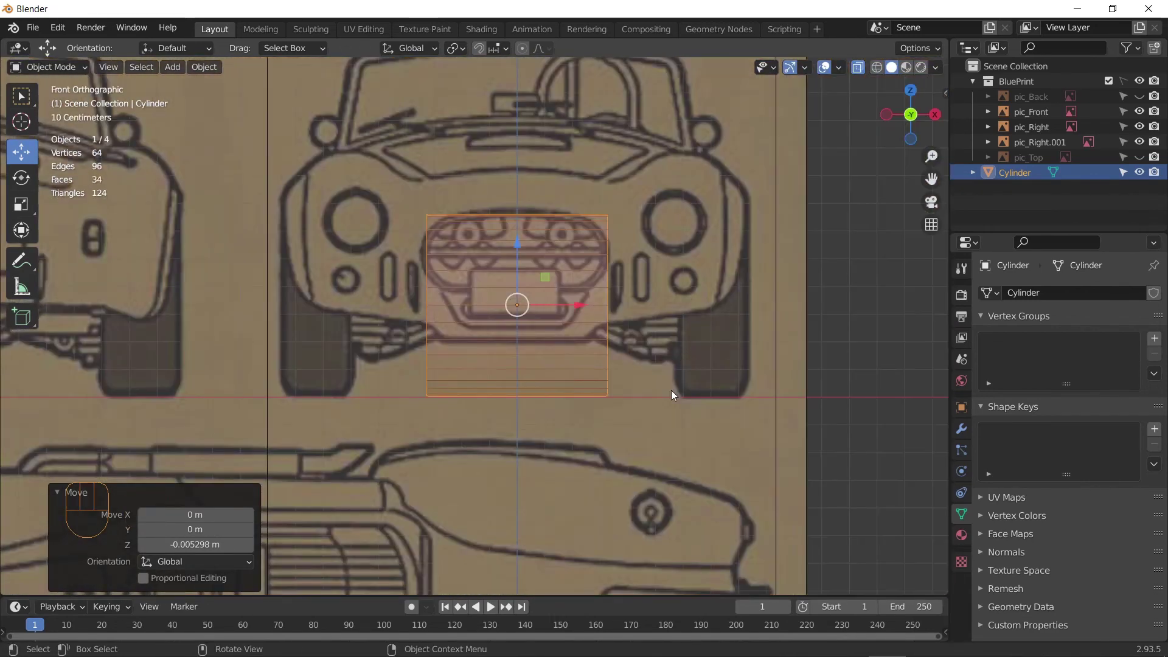
key(s)
key(x)
click(577, 355)
drag(647, 308, 771, 312)
drag(614, 402, 564, 375)
middle_click(586, 387)
drag(784, 334, 788, 349)
drag(557, 356, 496, 361)
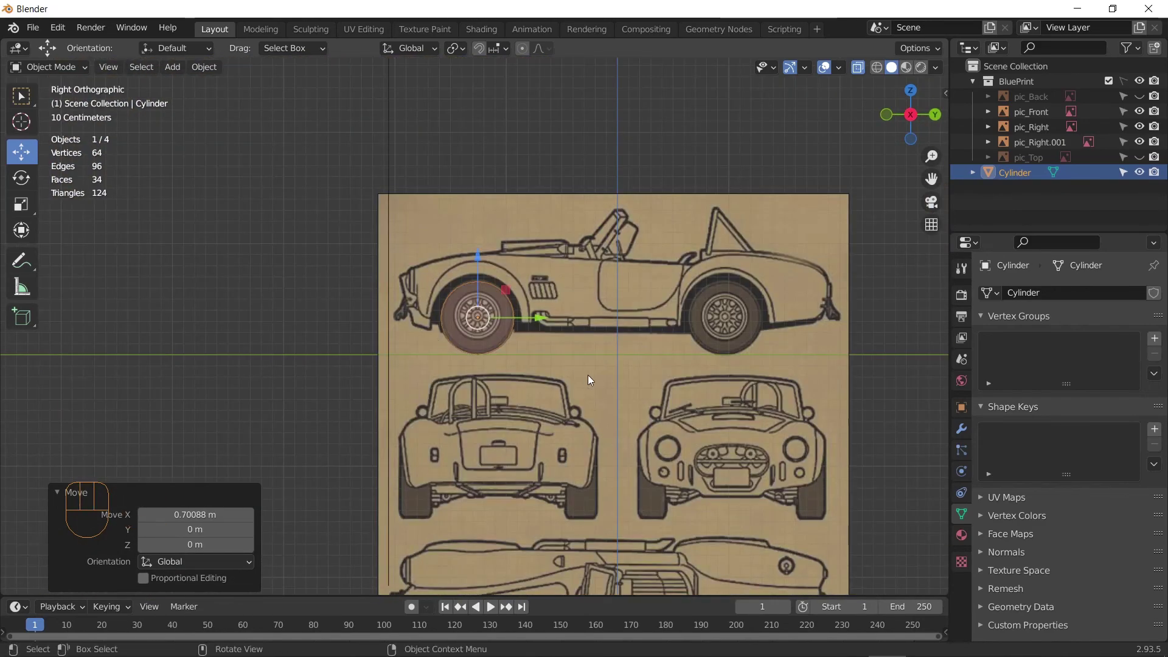
drag(532, 389, 460, 386)
middle_click(541, 389)
middle_click(615, 406)
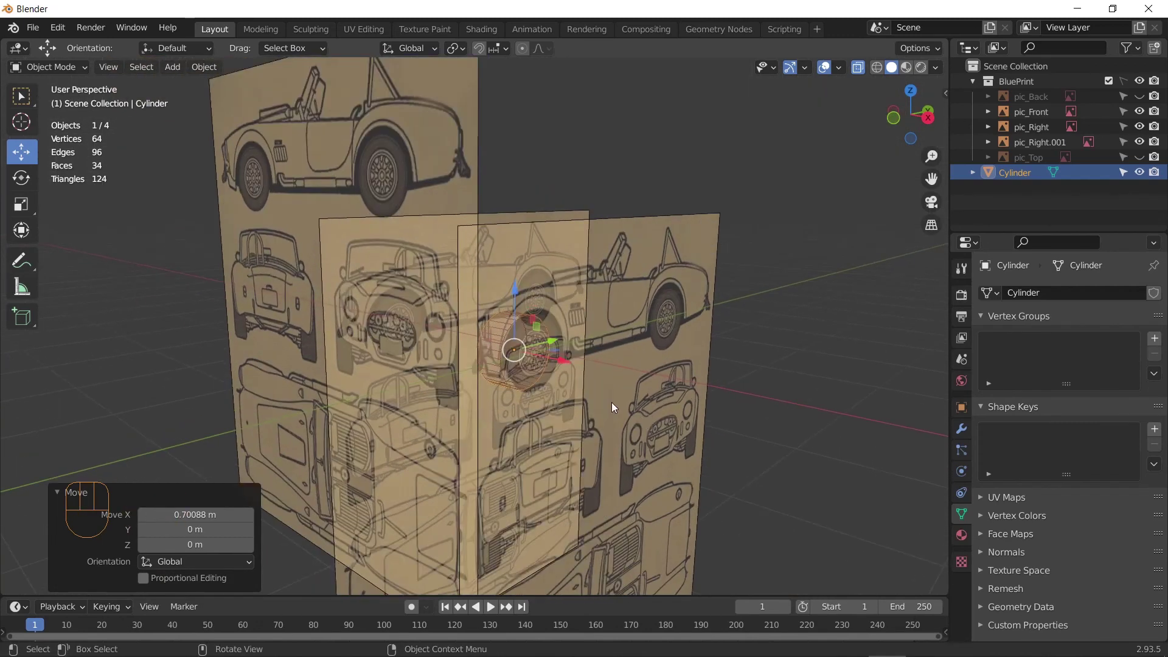
drag(801, 309, 778, 327)
drag(706, 323, 725, 356)
drag(754, 373, 781, 378)
middle_click(782, 383)
drag(760, 394, 715, 401)
middle_click(722, 396)
middle_click(722, 394)
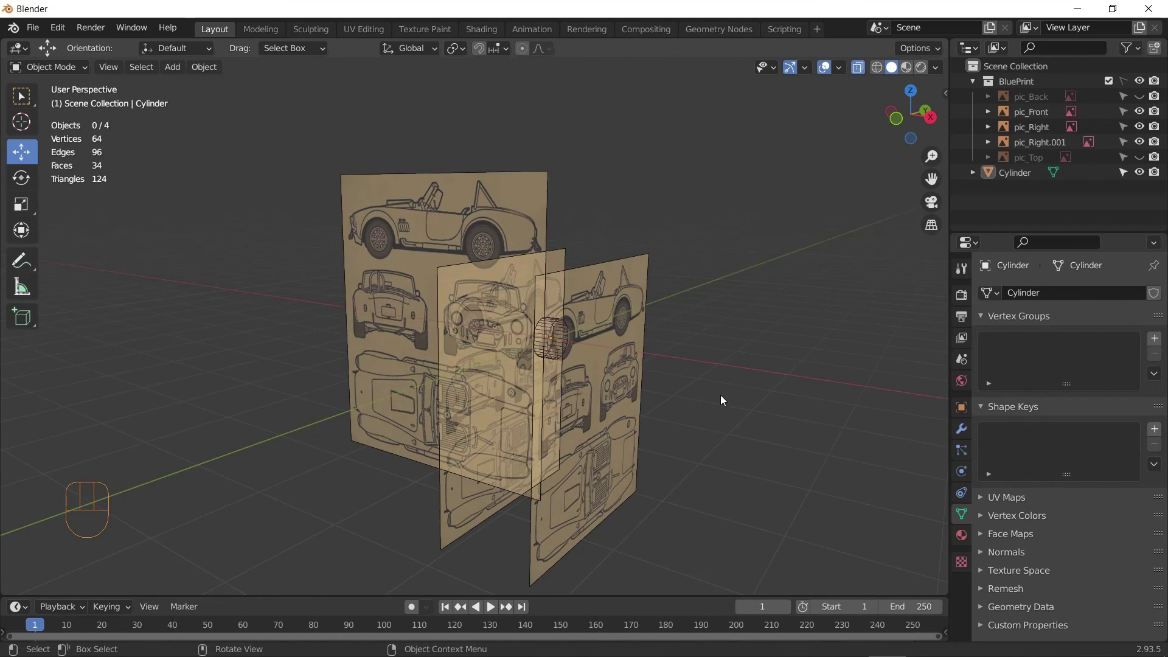
drag(695, 392, 713, 394)
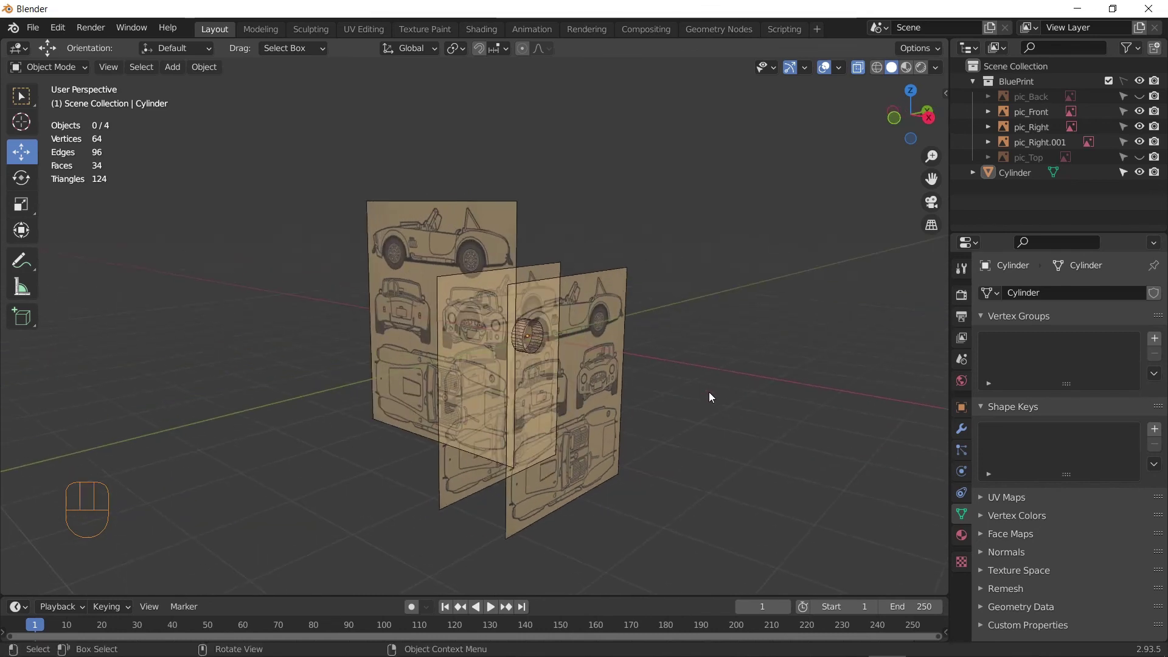
middle_click(698, 392)
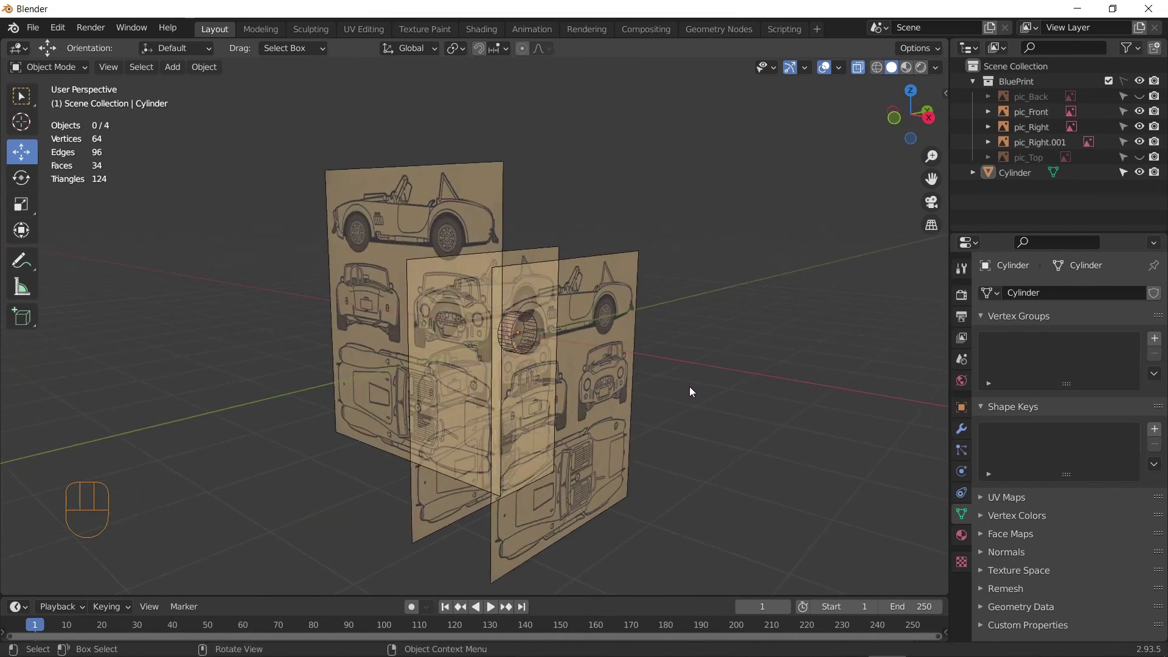
middle_click(692, 389)
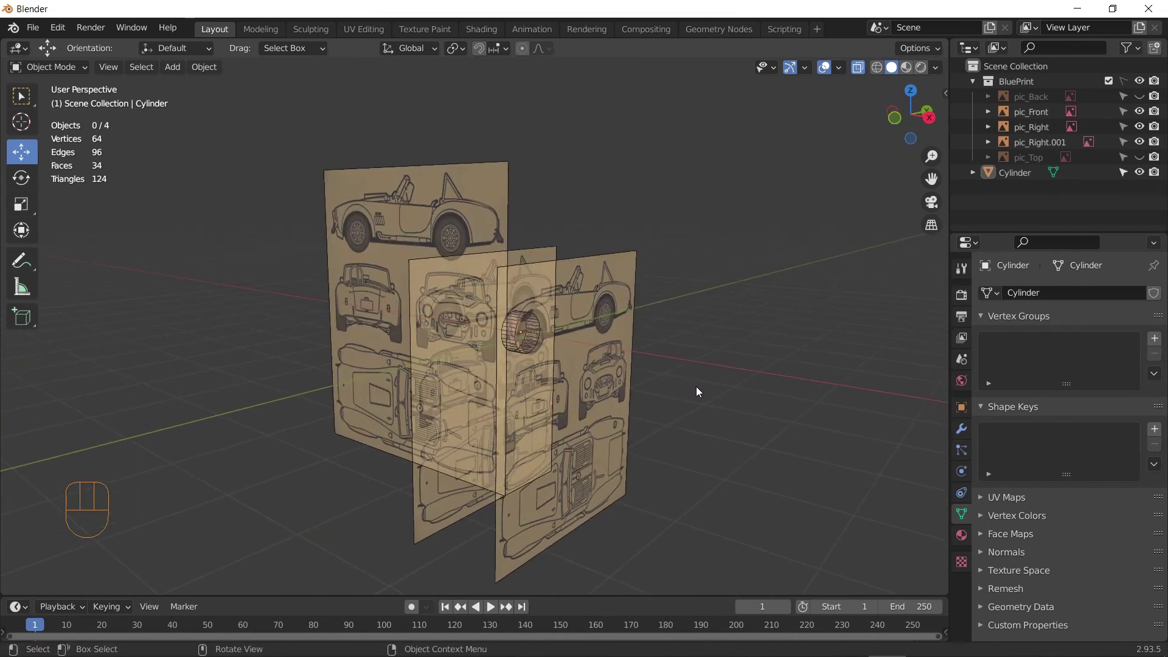